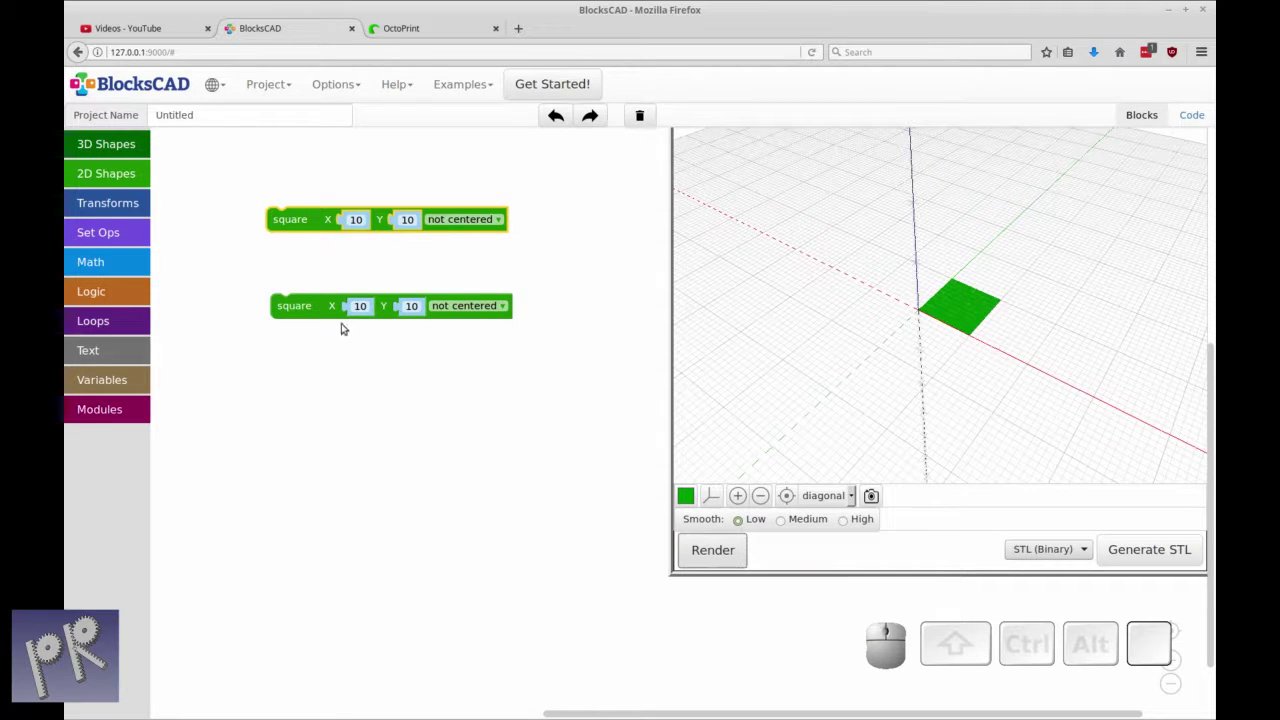
Select the lower 10×10 square to edit its centering and position
{"action": "left_click", "coordinate": [313, 311]}
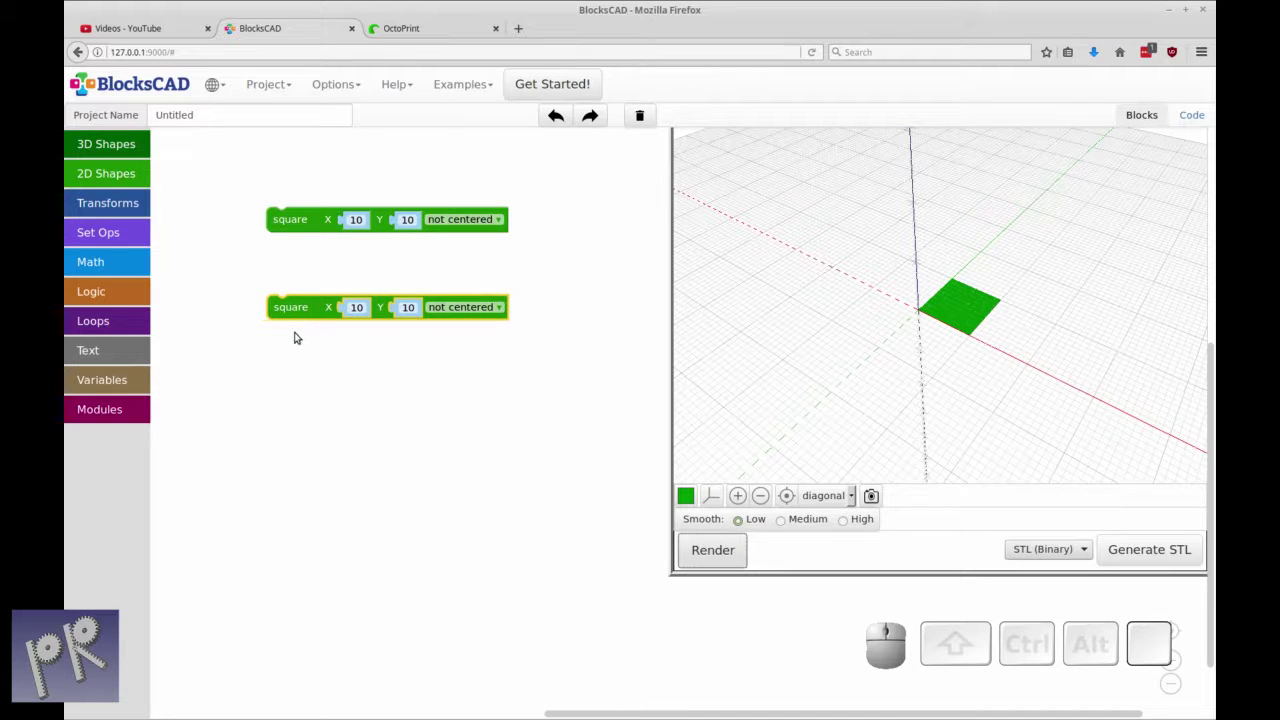
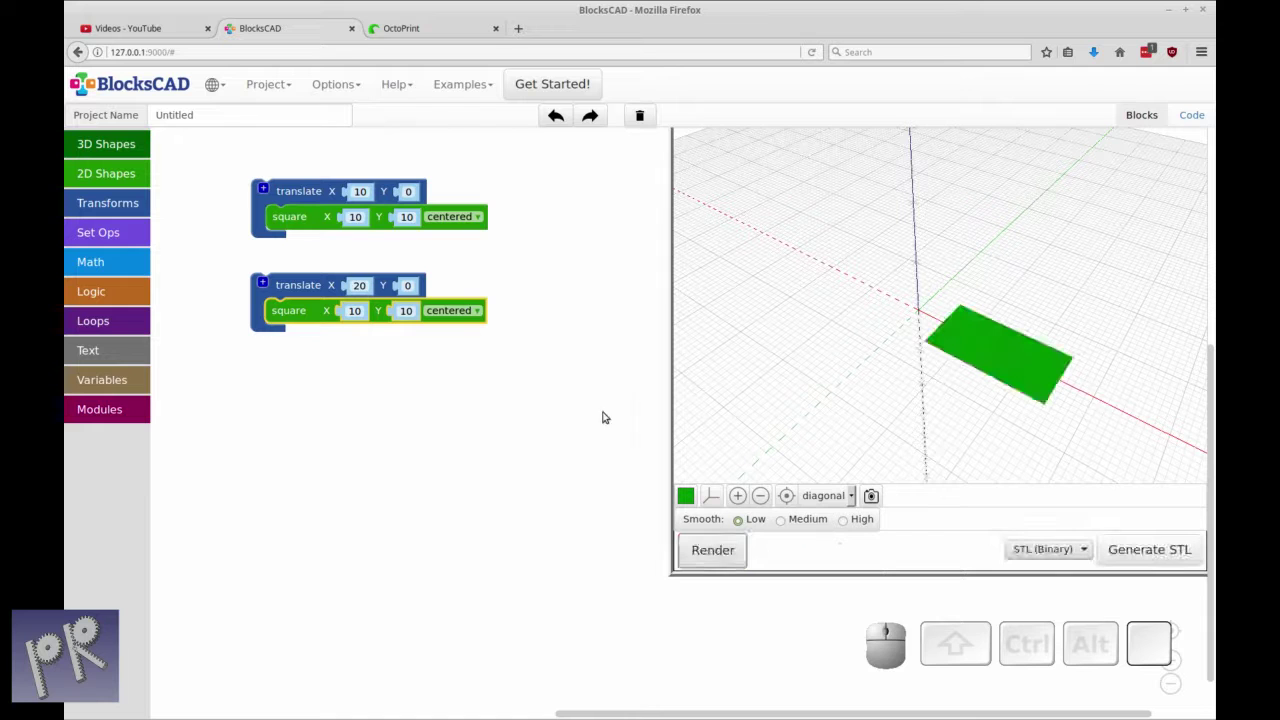
Move the second translated square group lower to make room for a circle
{"action": "left_click", "coordinate": [530, 400]}
{"action": "left_click_drag", "start_coordinate": [313, 289], "coordinate": [449, 348]}
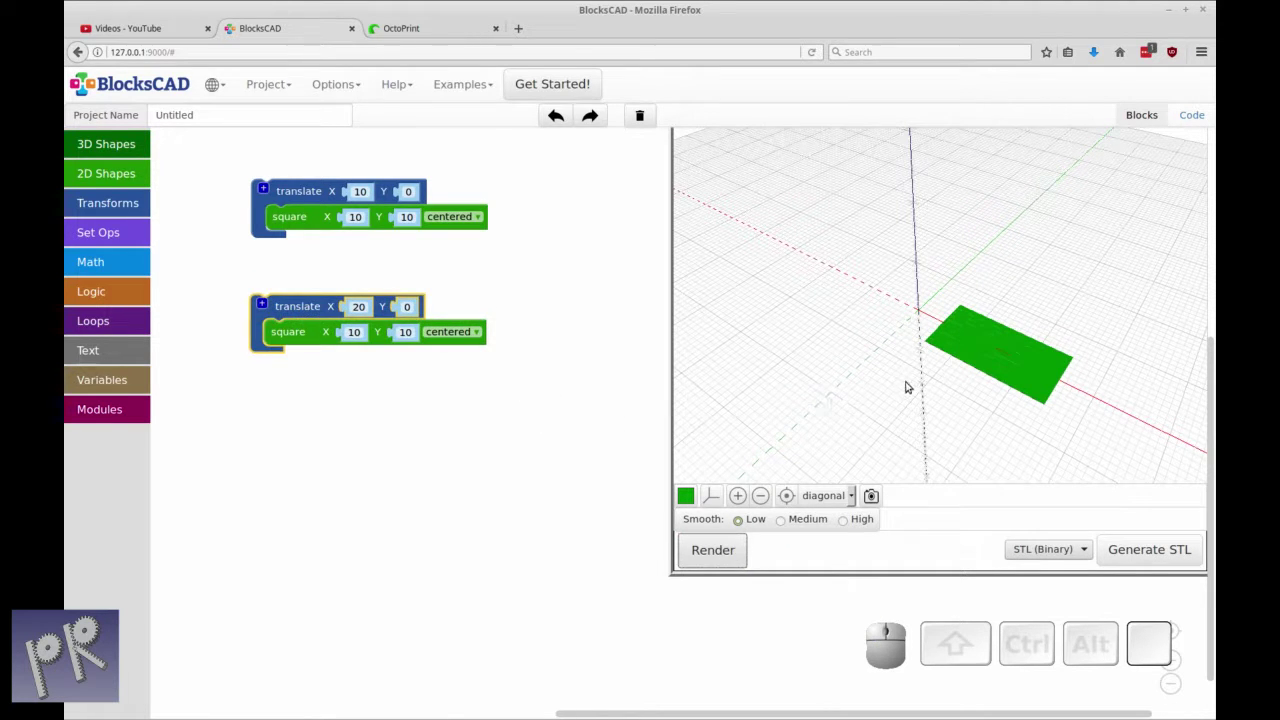
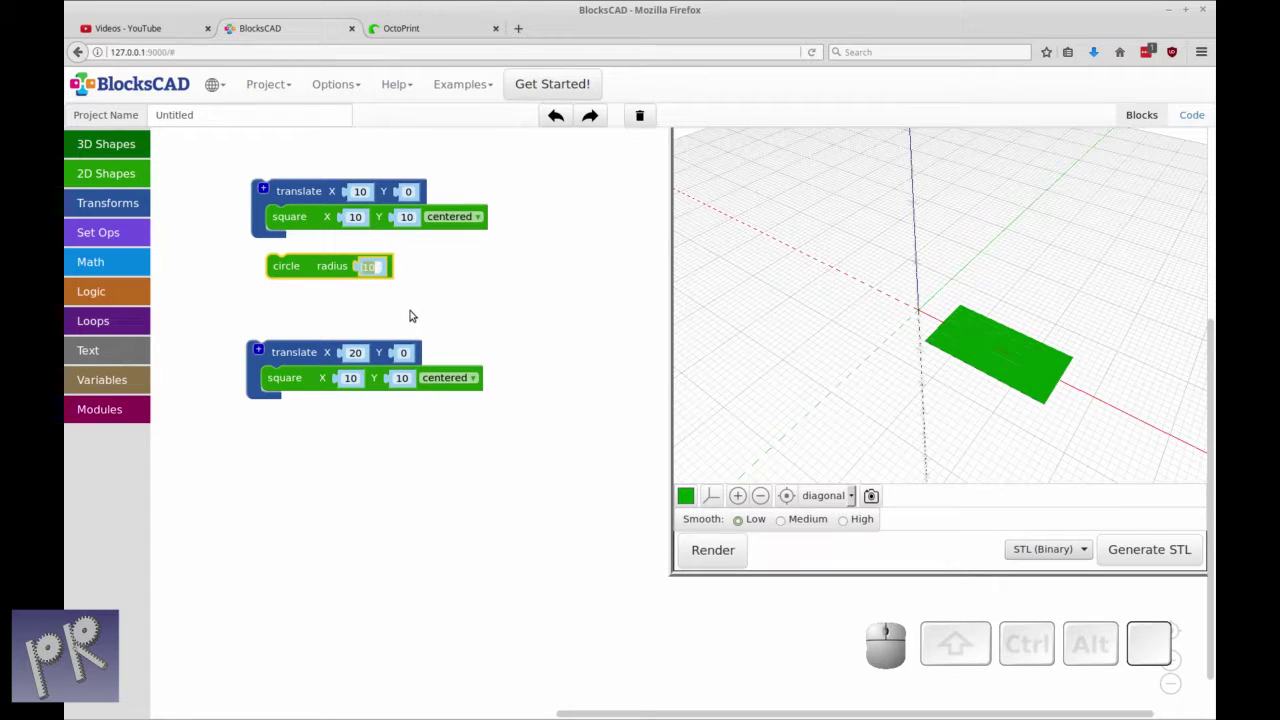
Set the circle radius to 5 and get a translate block ready to place it at X 15
{"action": "key", "text": "5"}
{"action": "key", "text": "Return"}
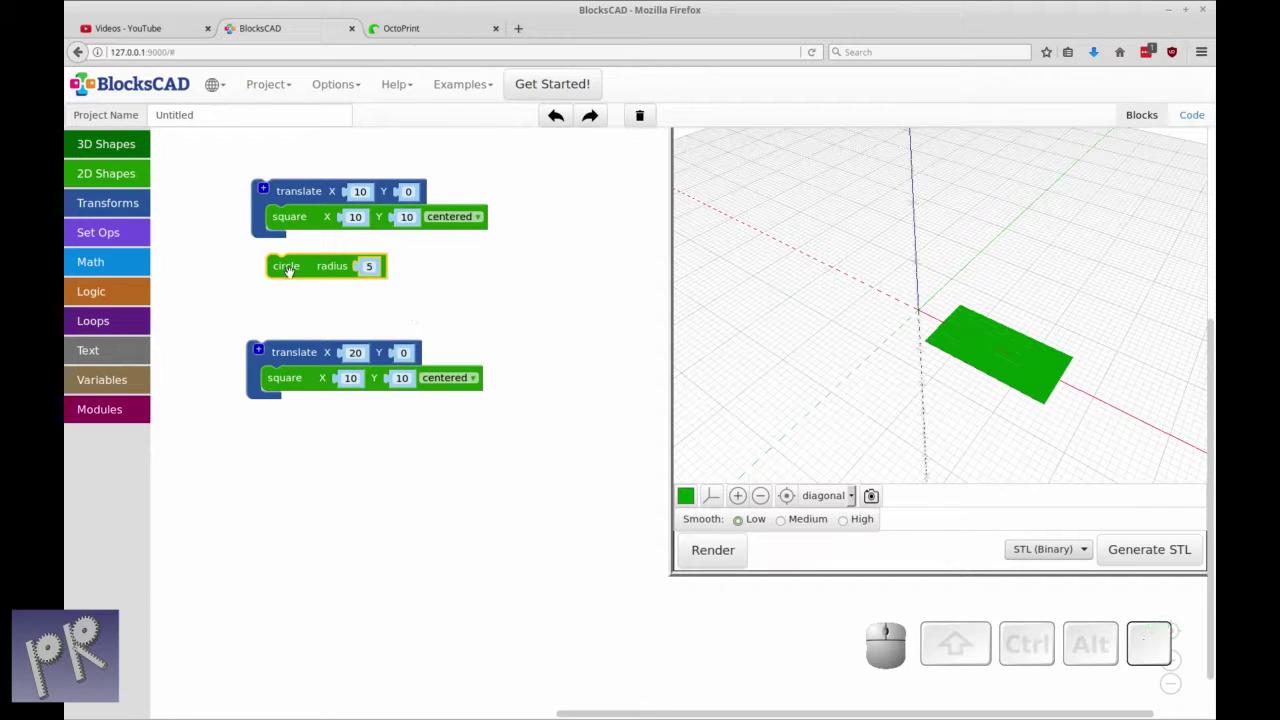
{"action": "left_click", "coordinate": [297, 273]}
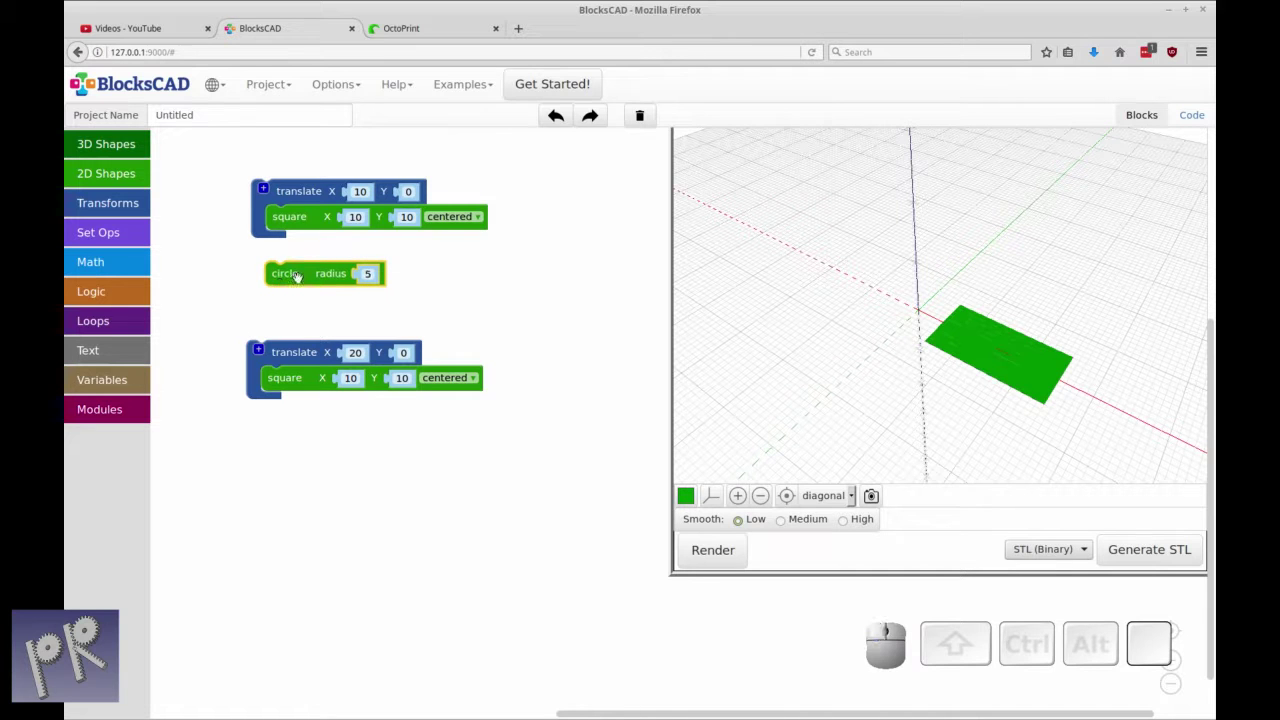
{"action": "left_click", "coordinate": [308, 278]}
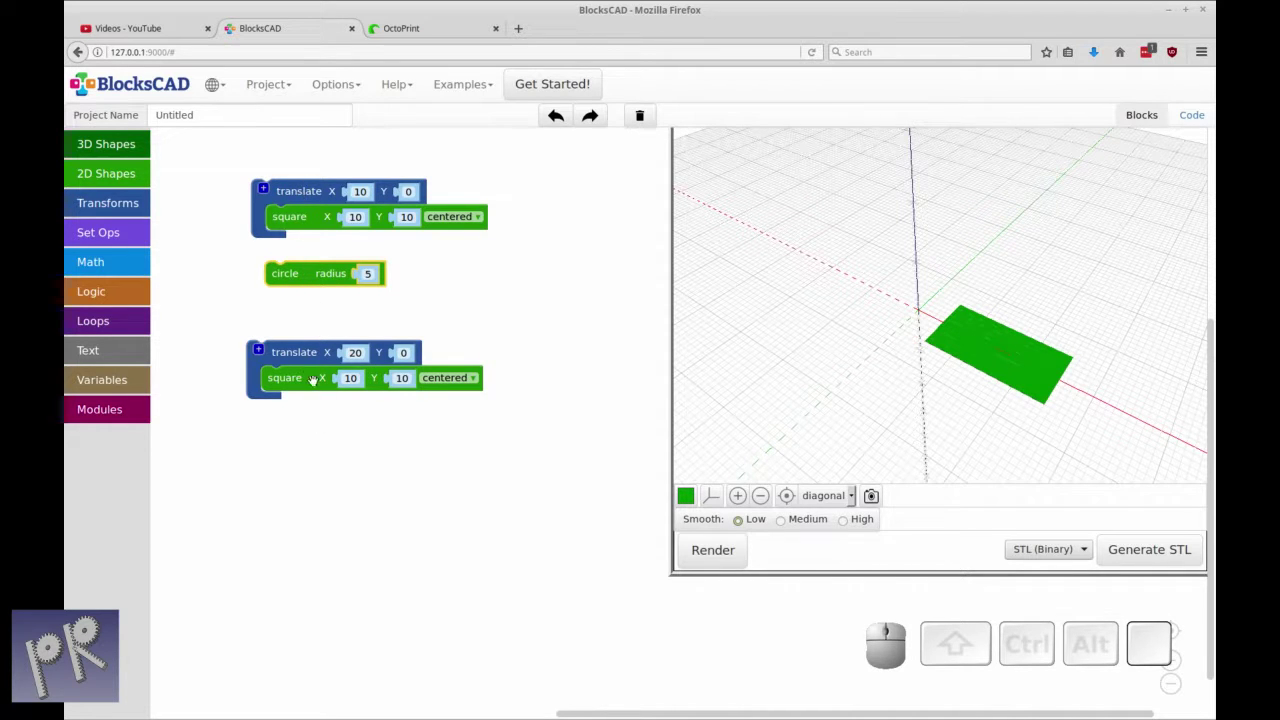
{"action": "left_click", "coordinate": [118, 207]}
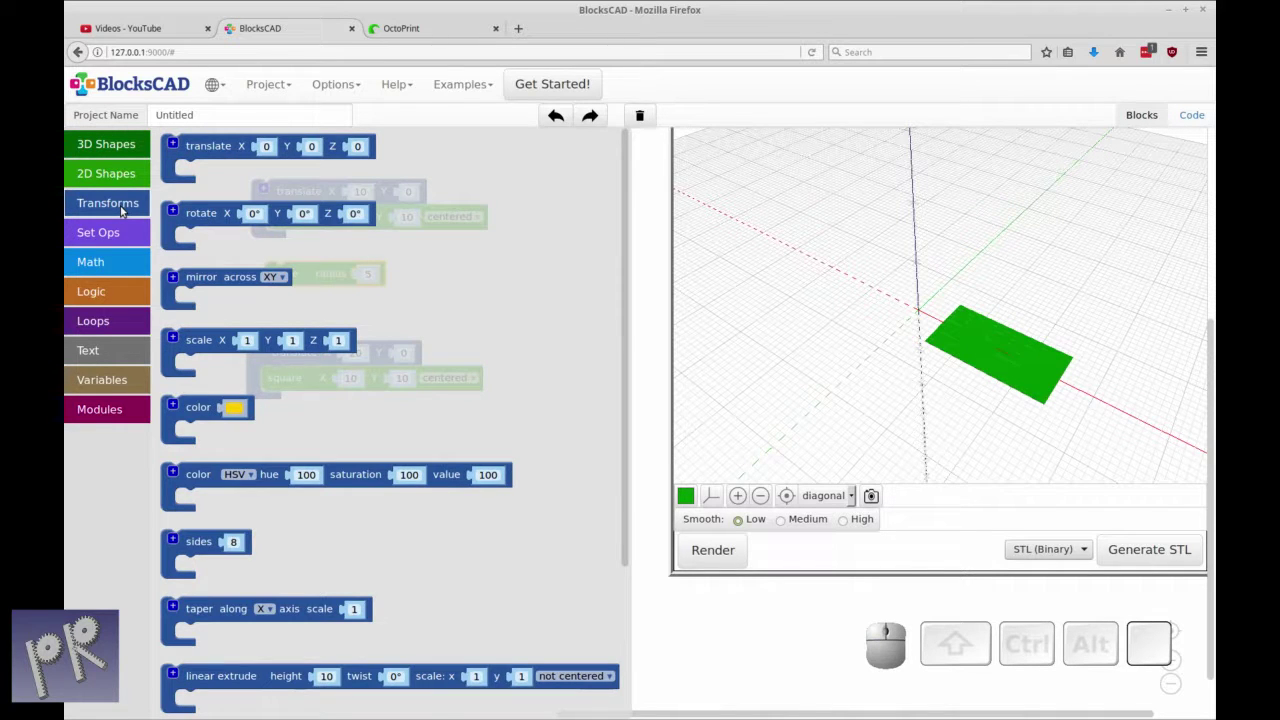
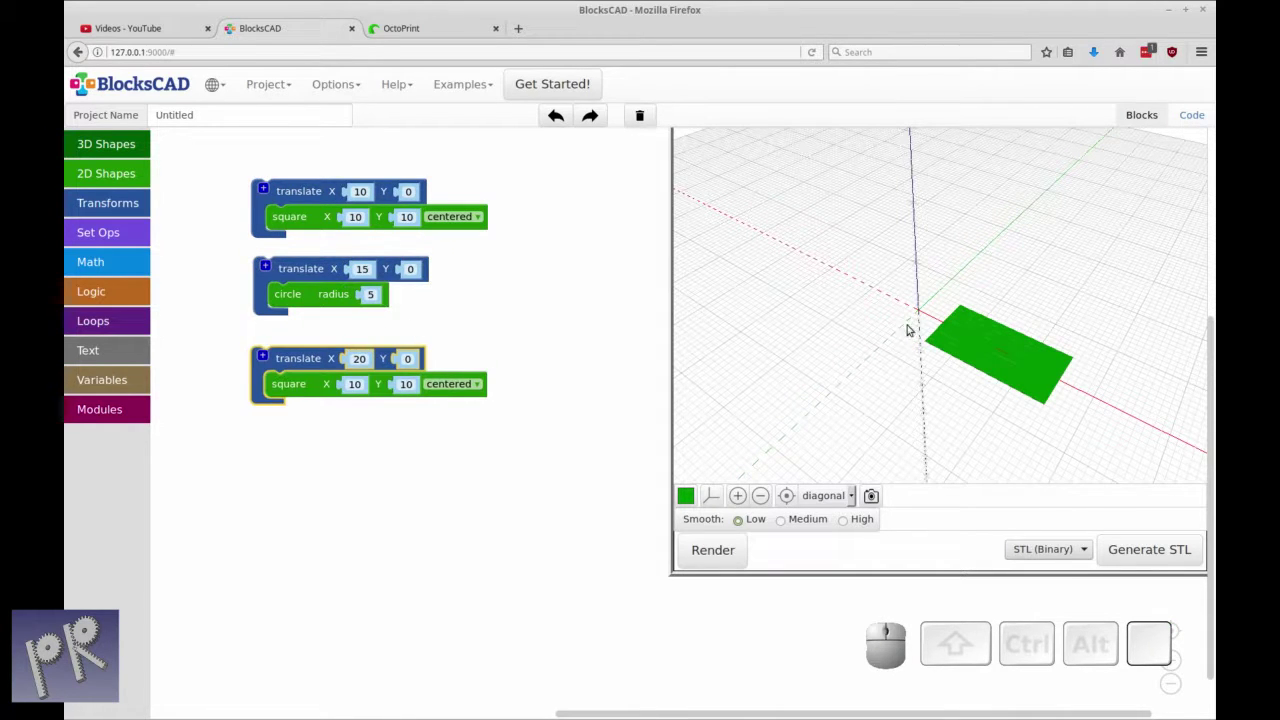
Subtract the translated radius-5 circle from the first square and render the notched result
{"action": "left_click", "coordinate": [299, 272]}
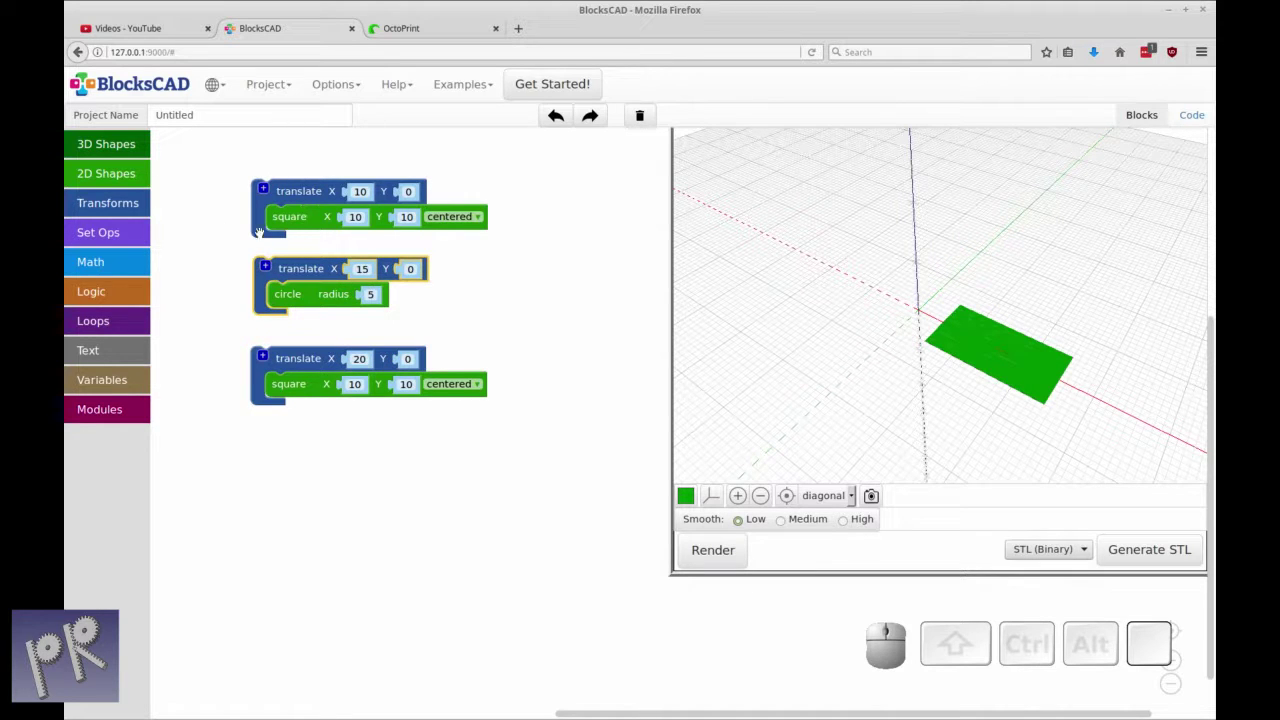
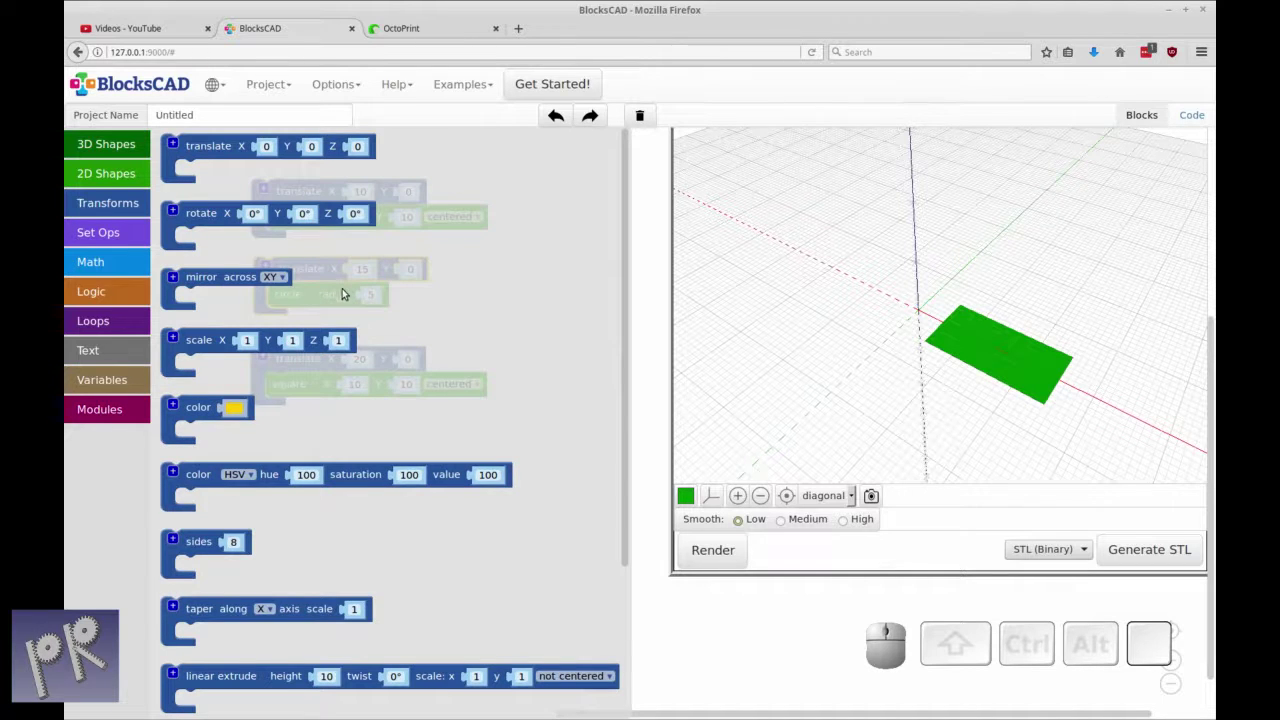
{"action": "scroll", "scroll_direction": "down", "scroll_amount": 3}
{"action": "scroll", "scroll_direction": "down", "scroll_amount": 3}
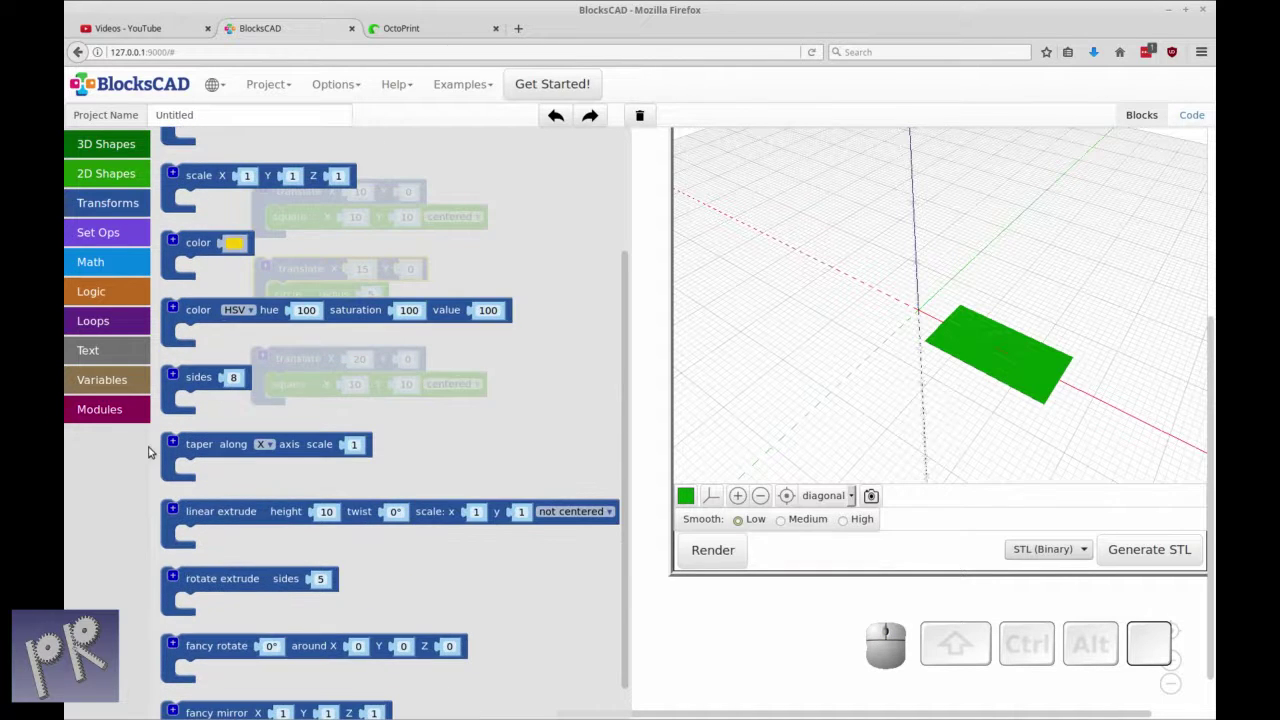
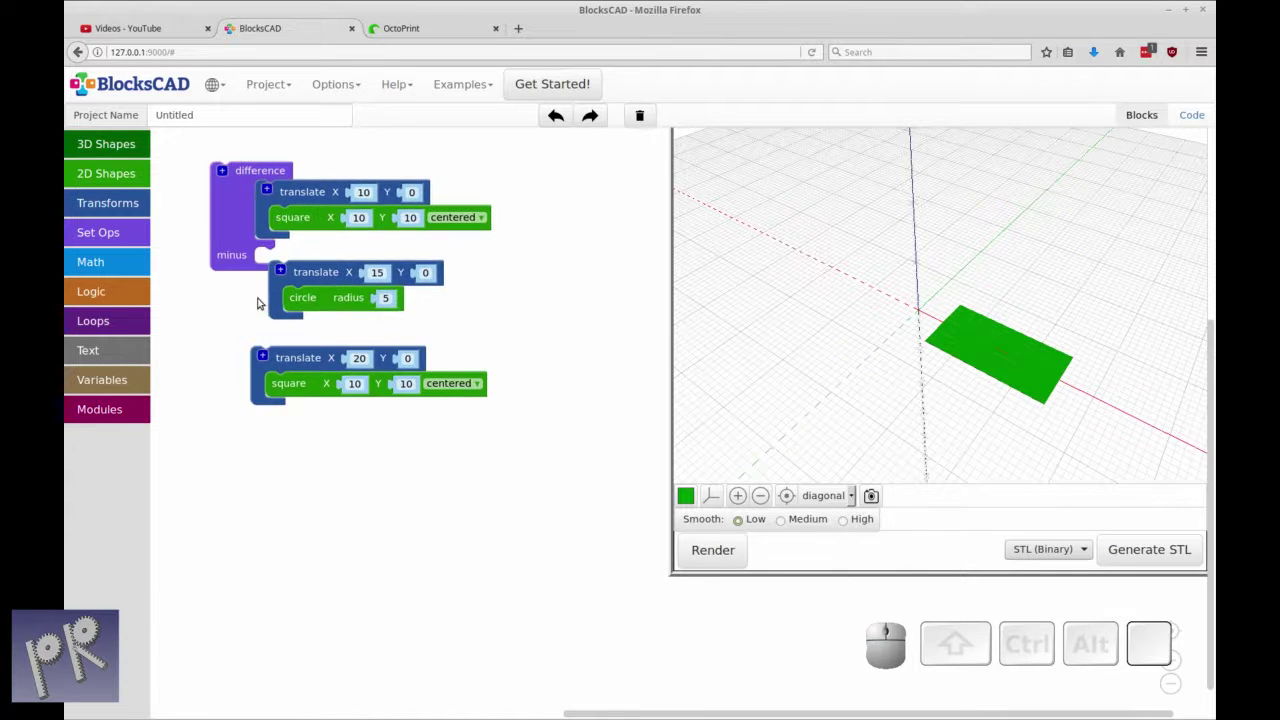
{"action": "left_click_drag", "start_coordinate": [283, 301], "coordinate": [275, 294]}
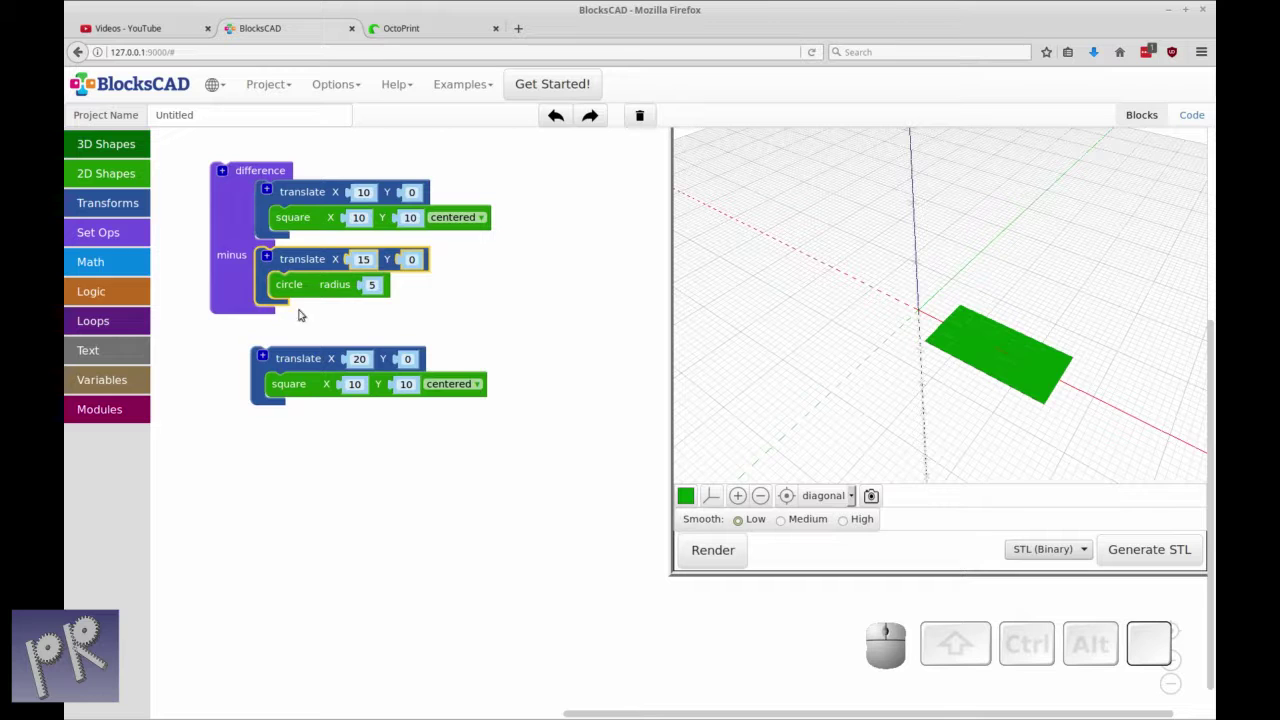
{"action": "left_click", "coordinate": [289, 364]}
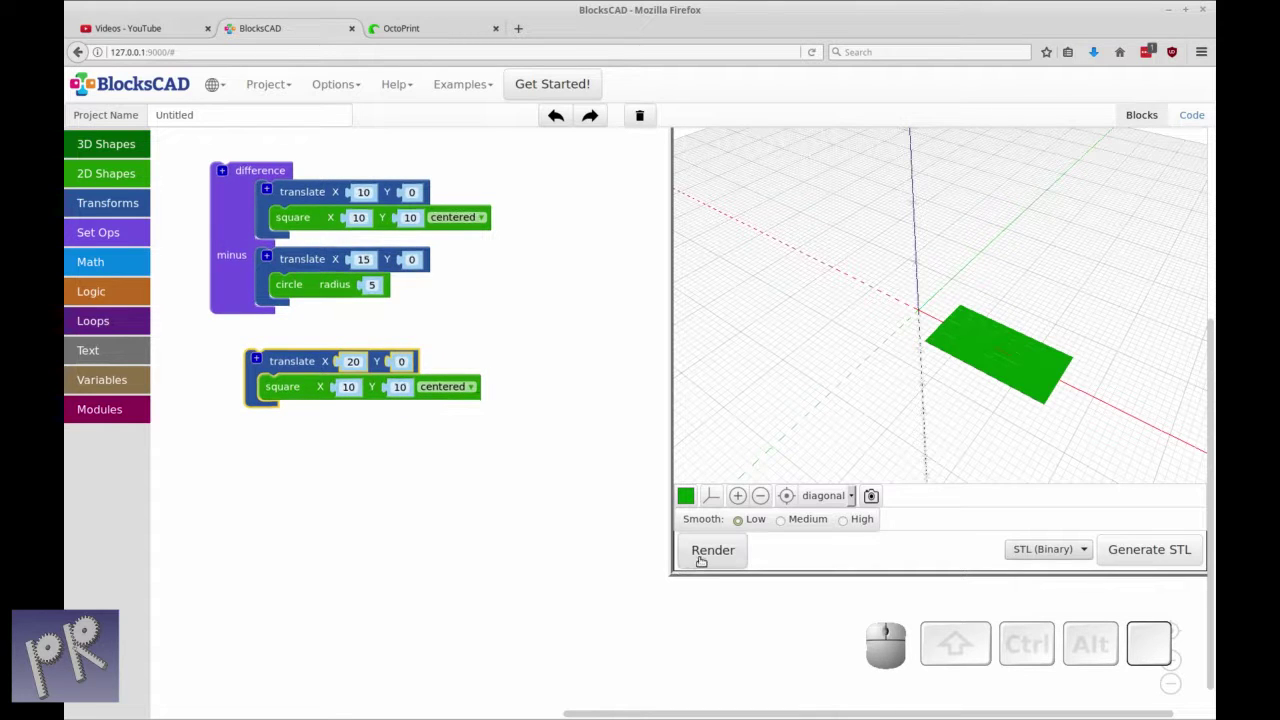
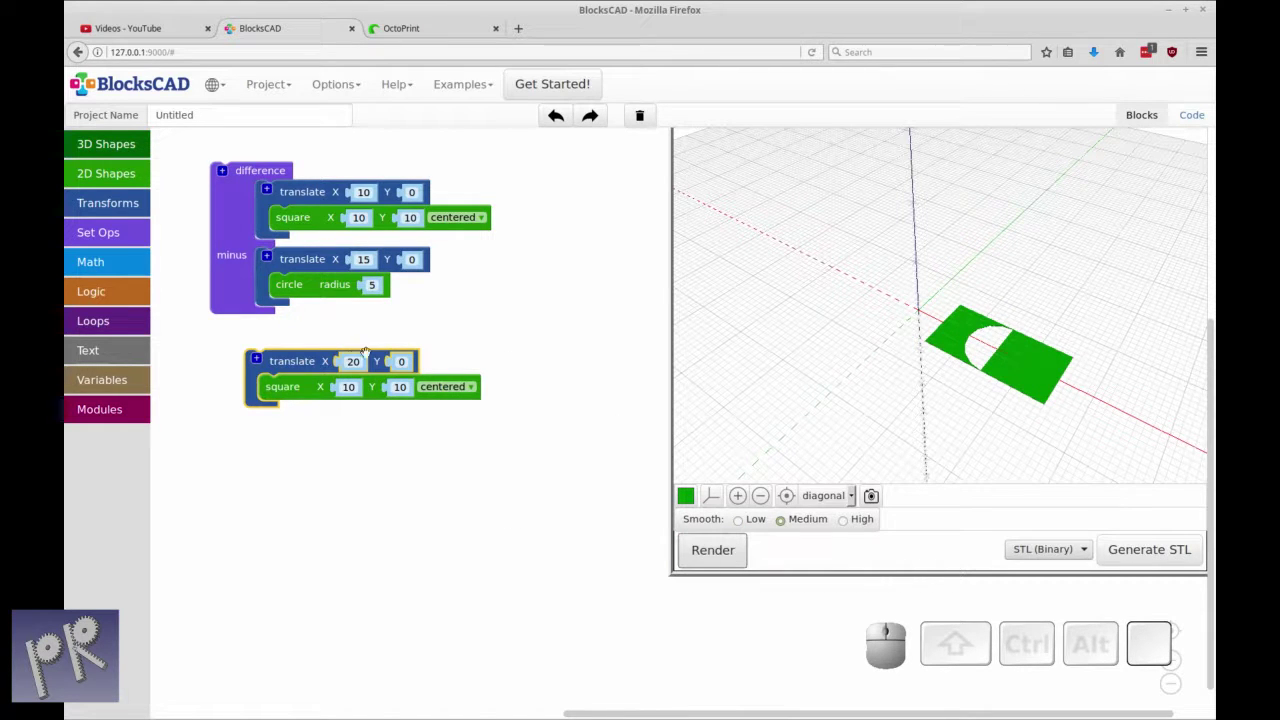
Shift the second translated square down slightly to make room for the duplicated circle
{"action": "left_click", "coordinate": [319, 360]}
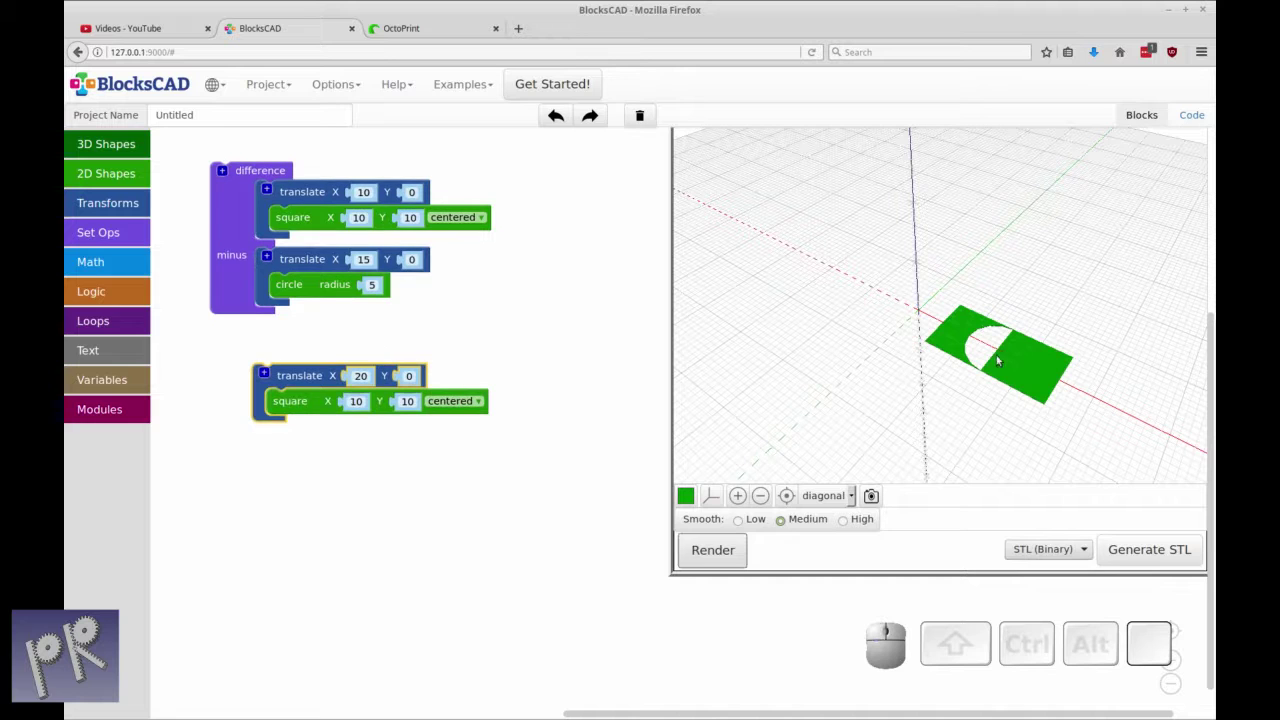
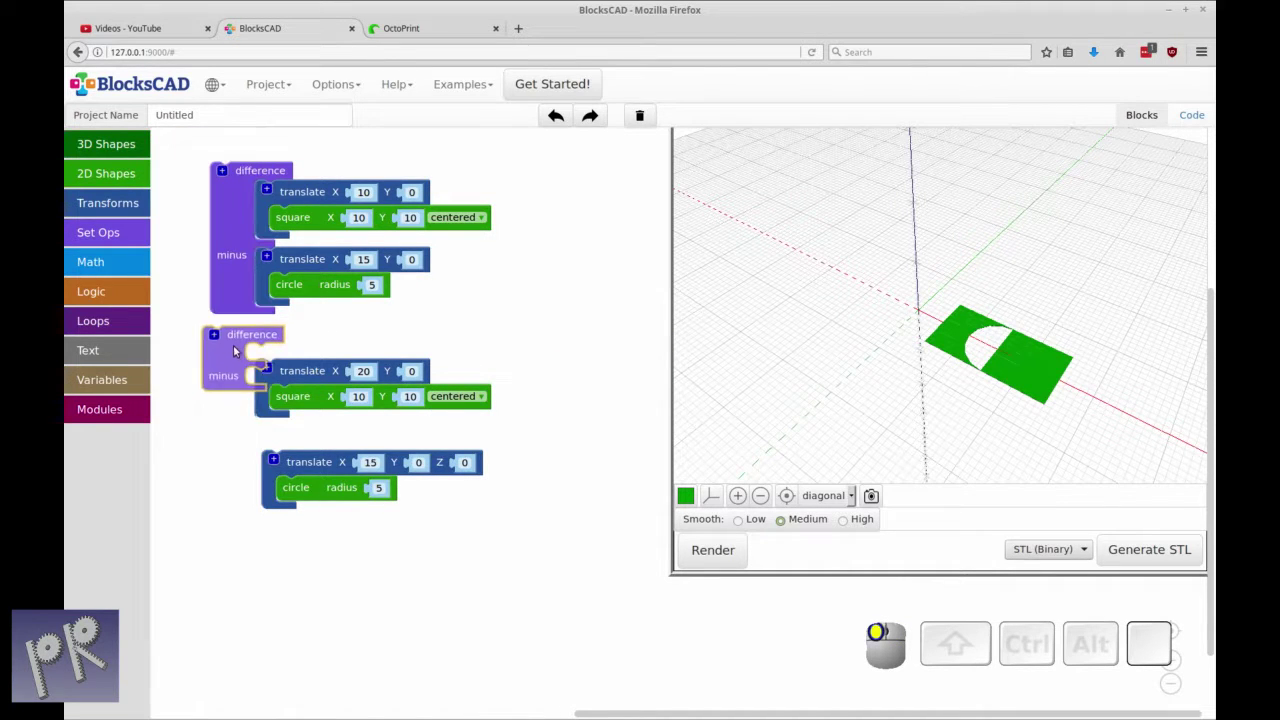
Place the X 20 square inside the second difference block and settle the group
{"action": "left_click", "coordinate": [294, 378]}
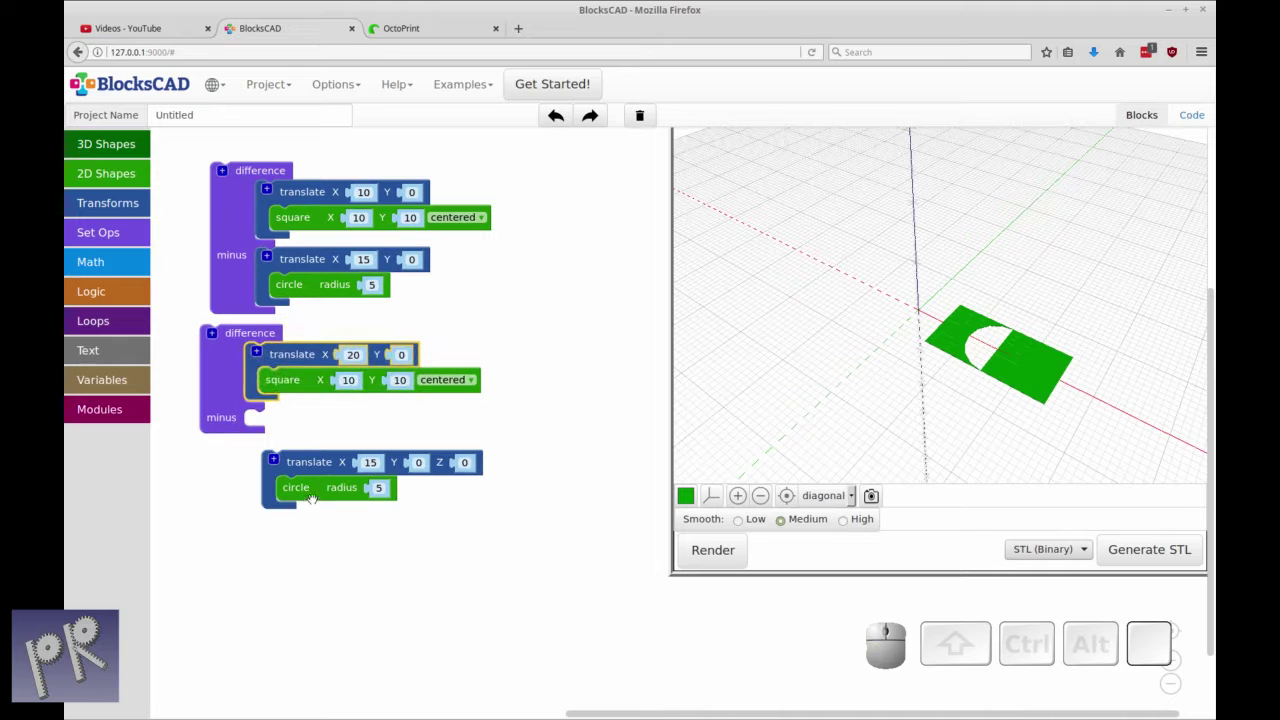
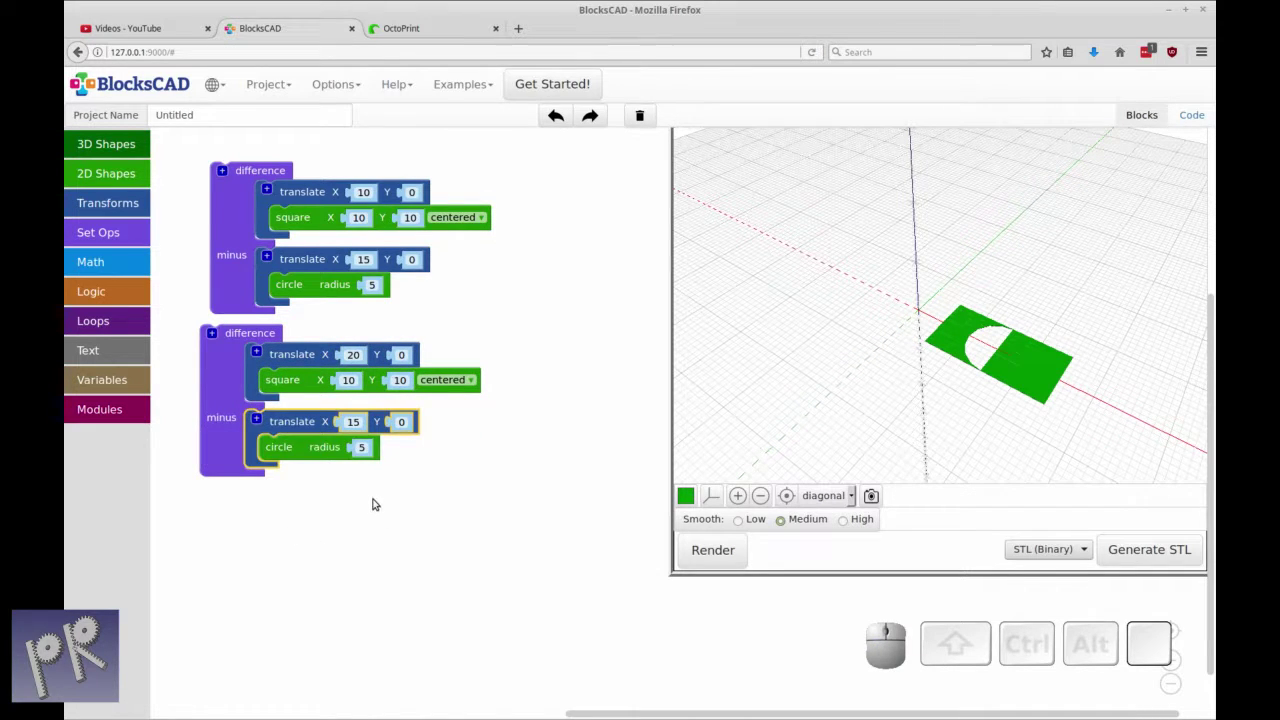
{"action": "left_click", "coordinate": [224, 355]}
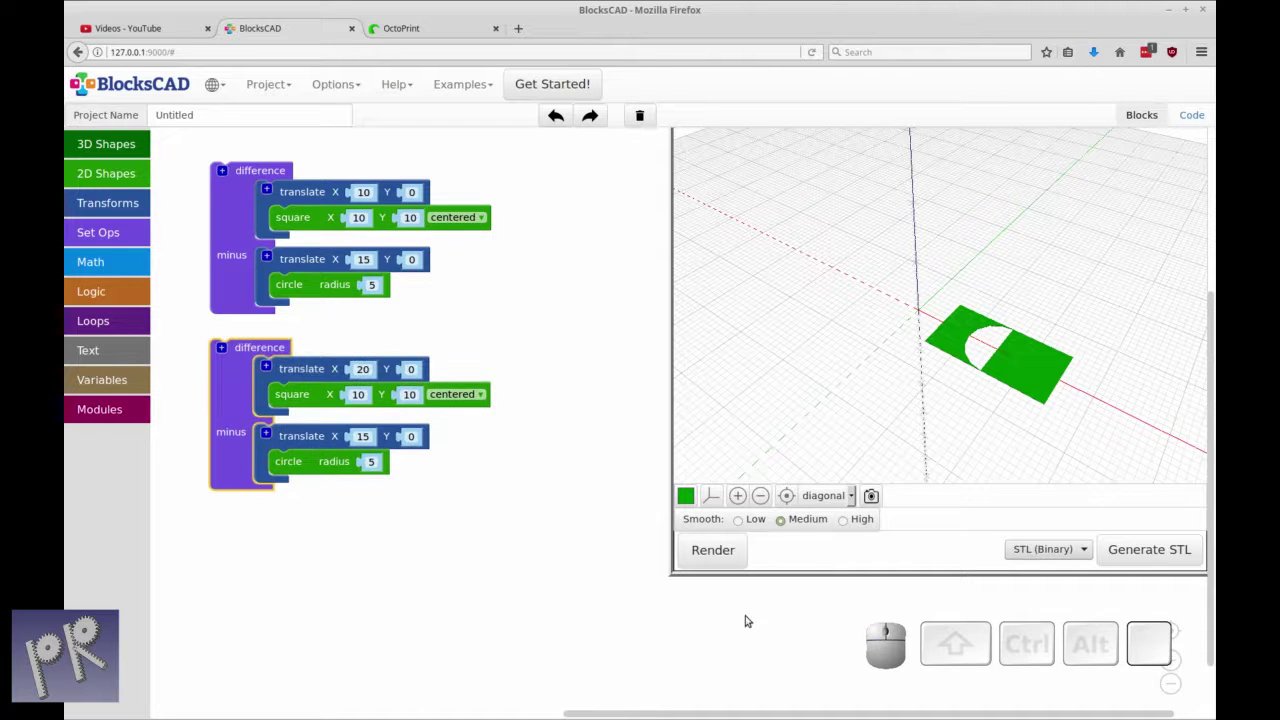
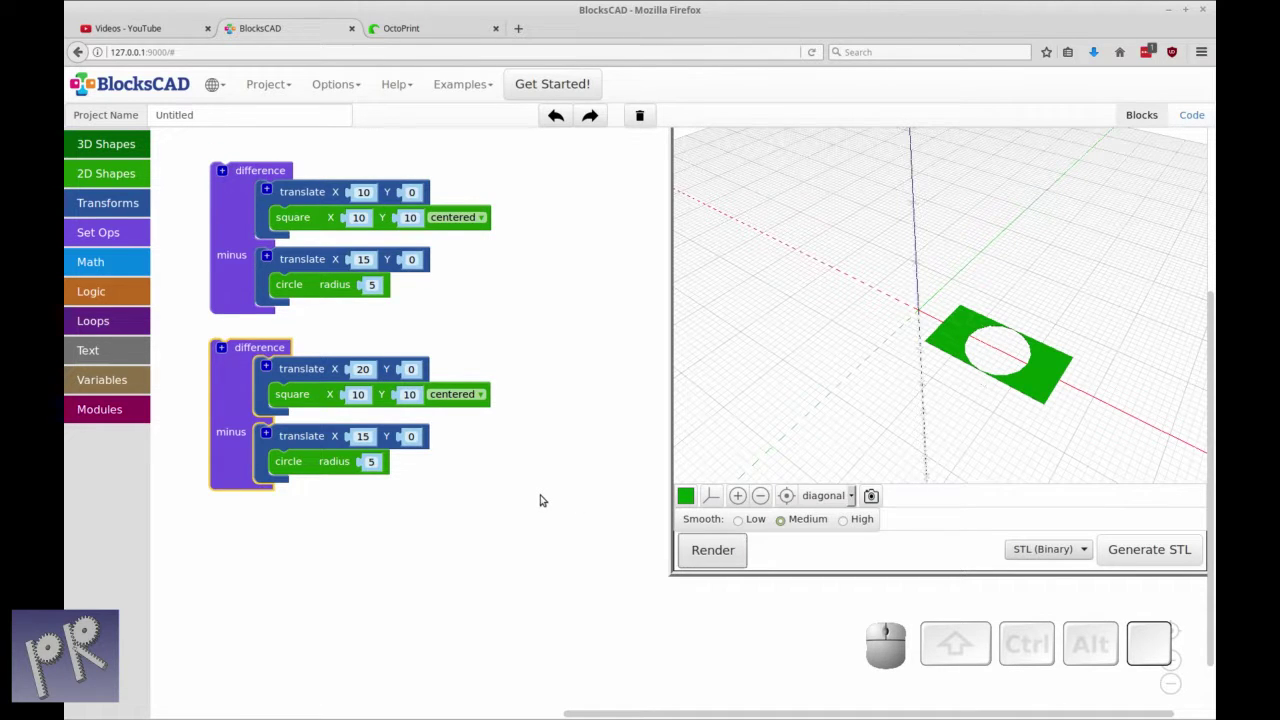
Confirm the project name SimpleBEaring_StepByStep and set the first square's height to 9
{"action": "key", "text": "ctrl+r"}
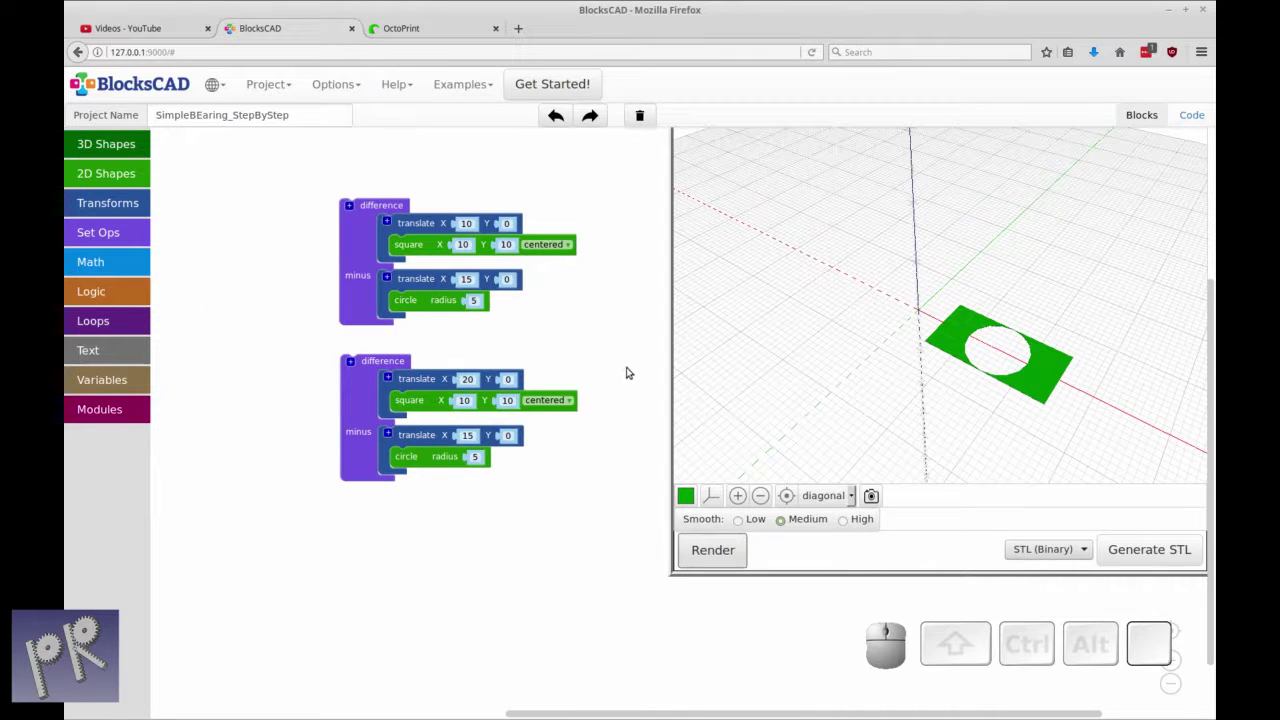
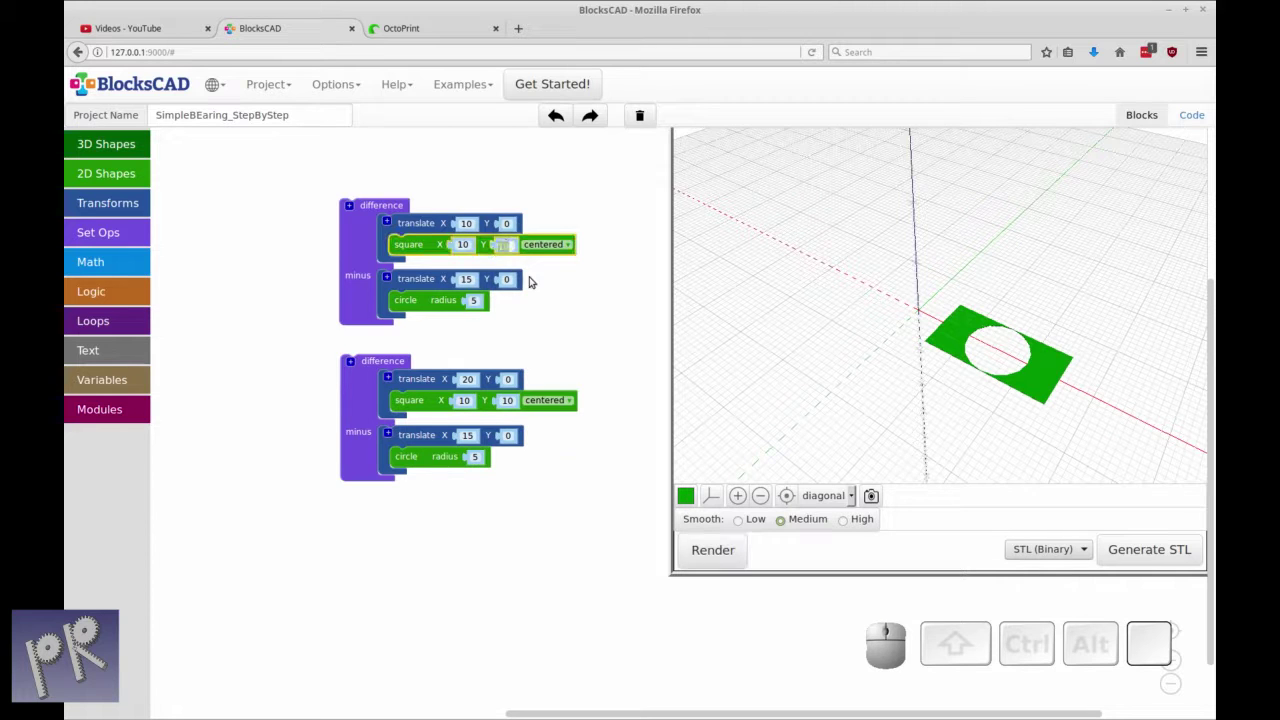
{"action": "key", "text": "9"}
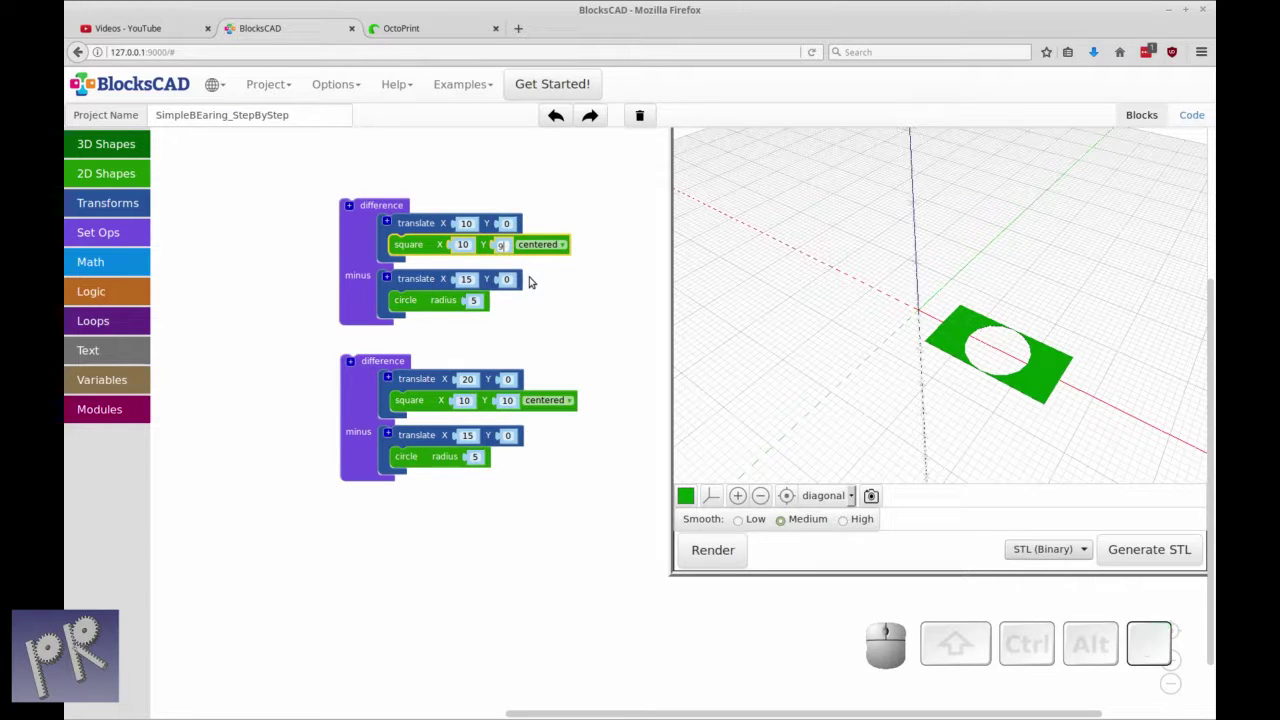
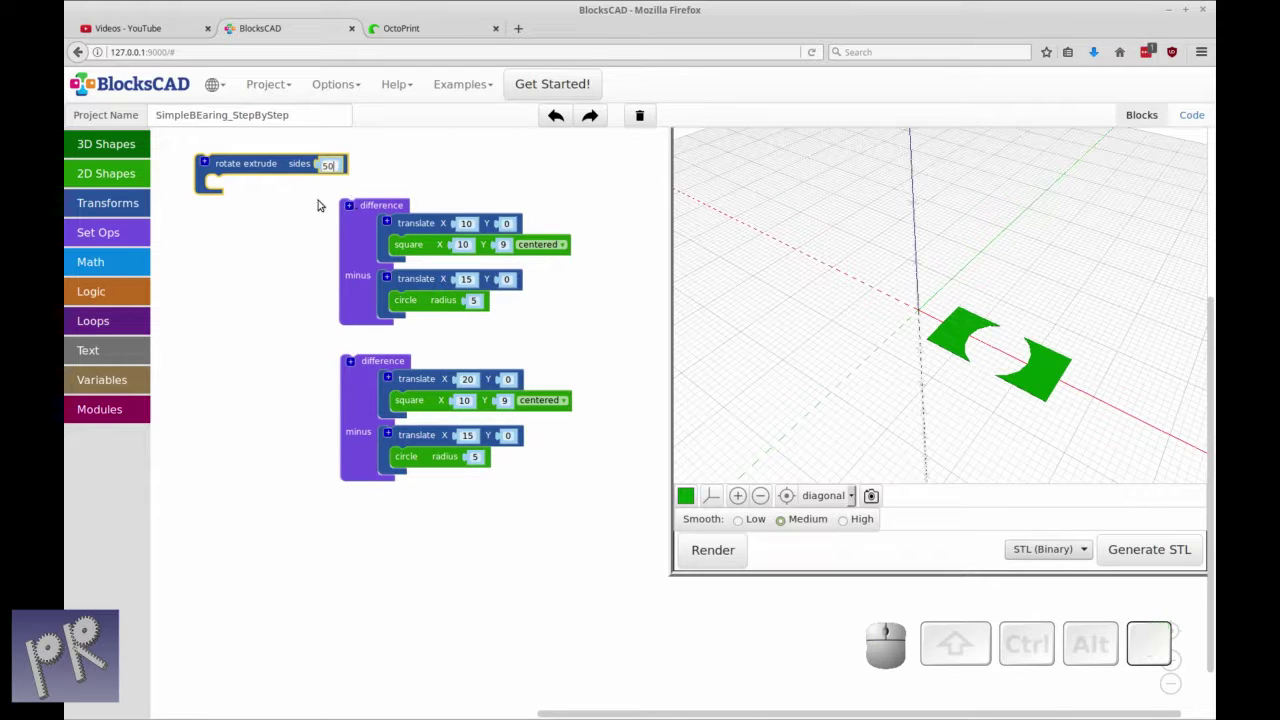
Set the rotate extrude to 25 sides and render both race profiles as rings
{"action": "key", "text": "BackSpace"}
{"action": "key", "text": "2"}
{"action": "key", "text": "KP_5"}
{"action": "left_click", "coordinate": [290, 245]}
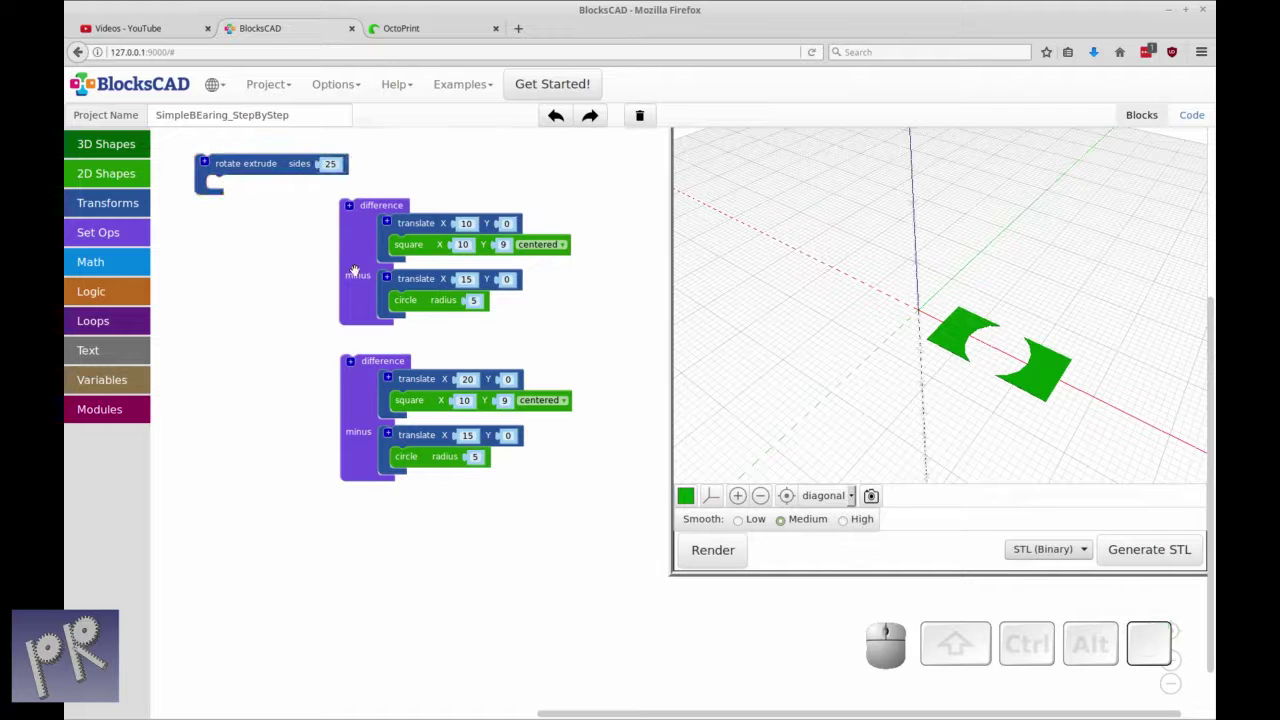
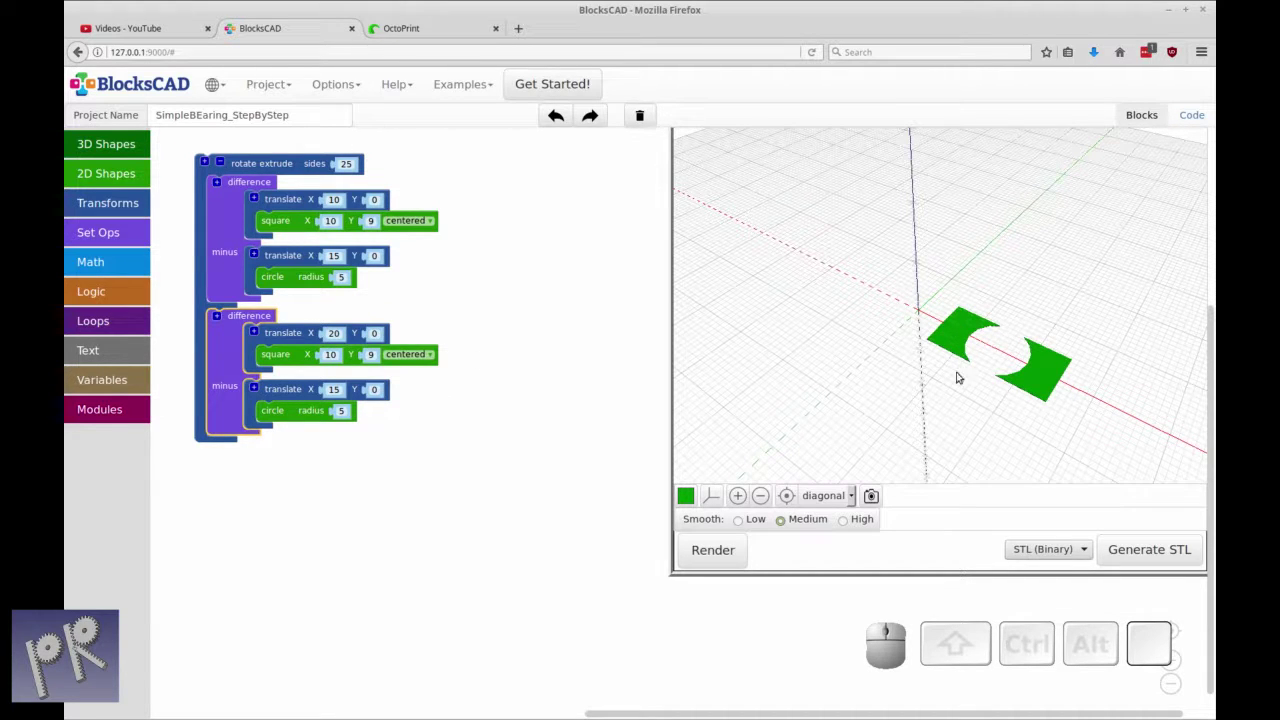
{"action": "left_click", "coordinate": [938, 389]}
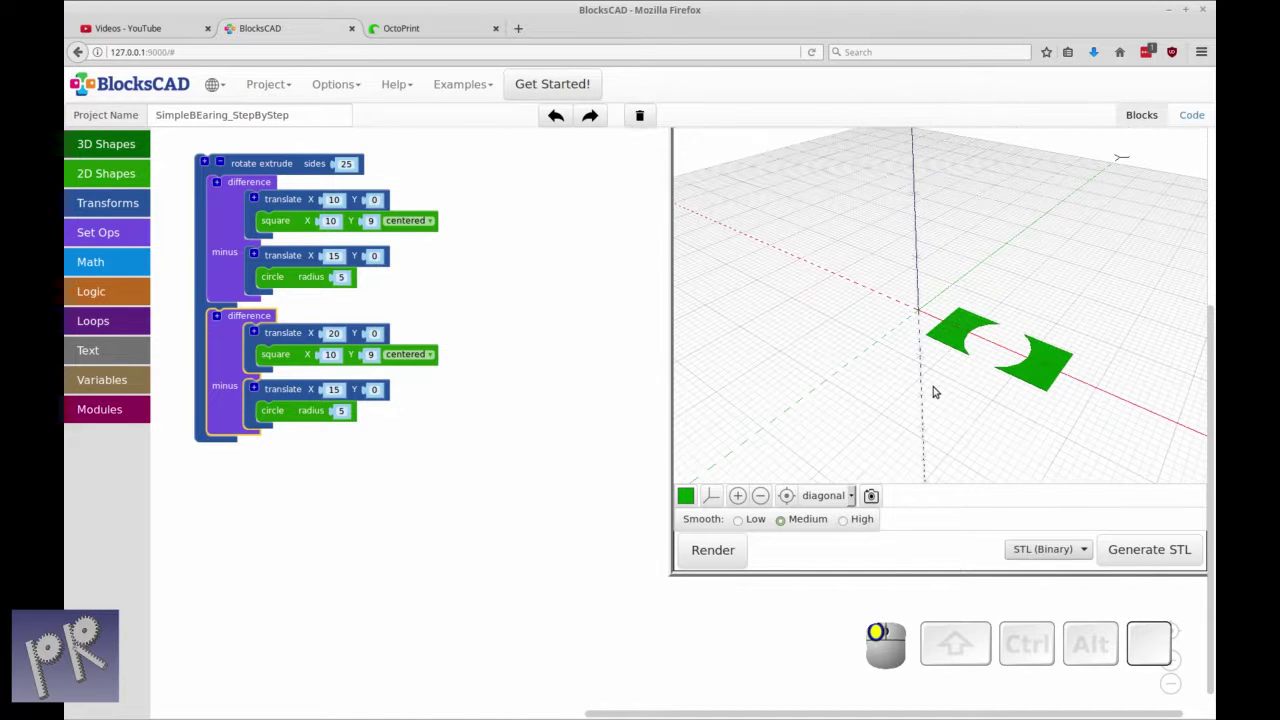
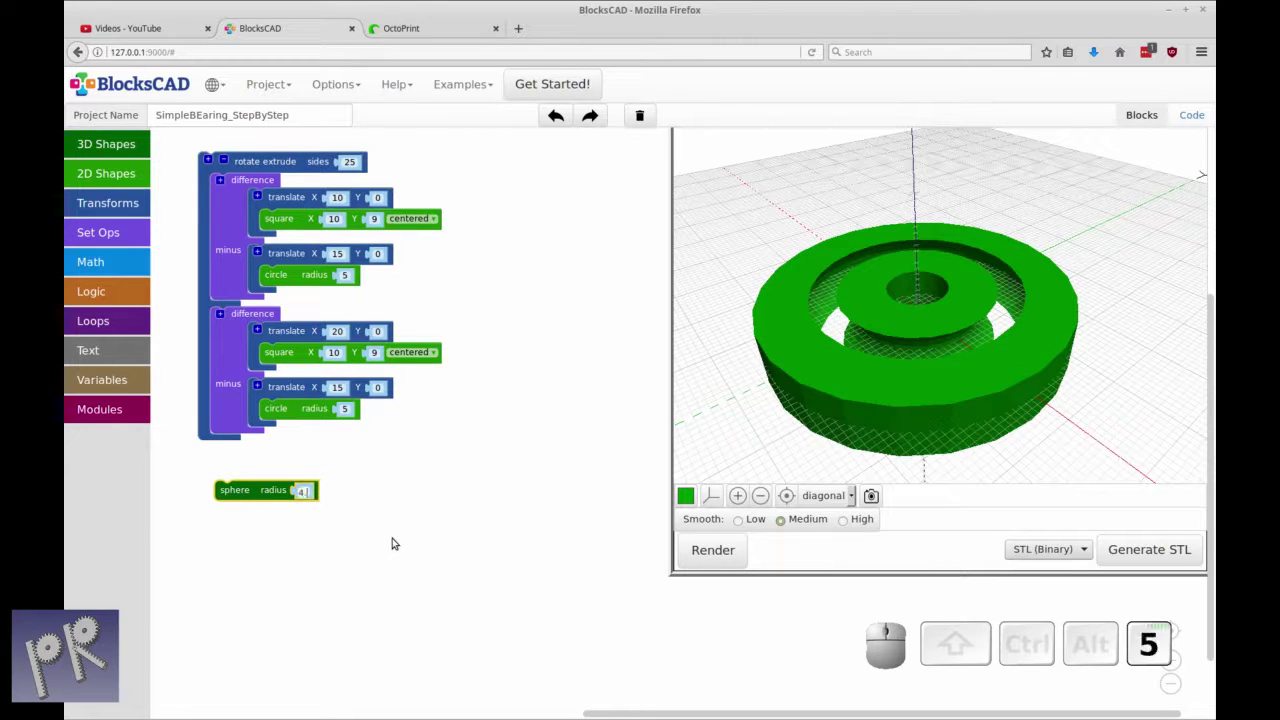
Set the new sphere's radius to 4.5
{"action": "key", "text": "Return"}
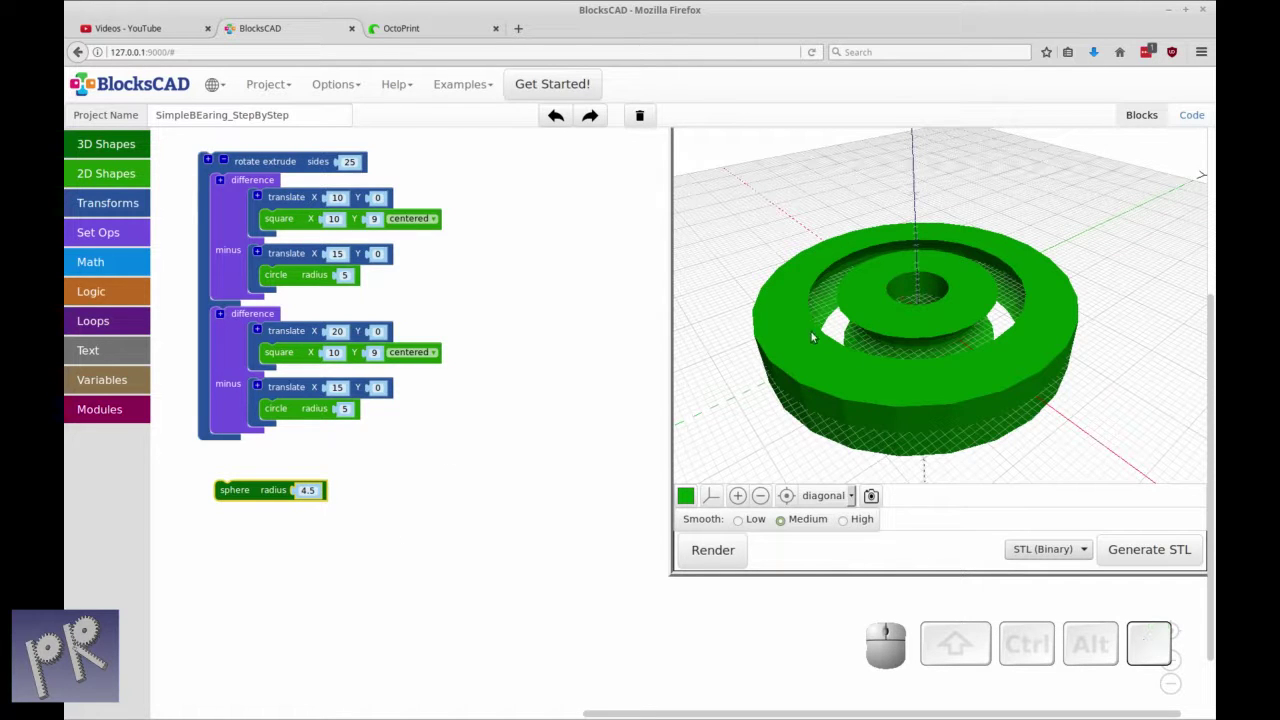
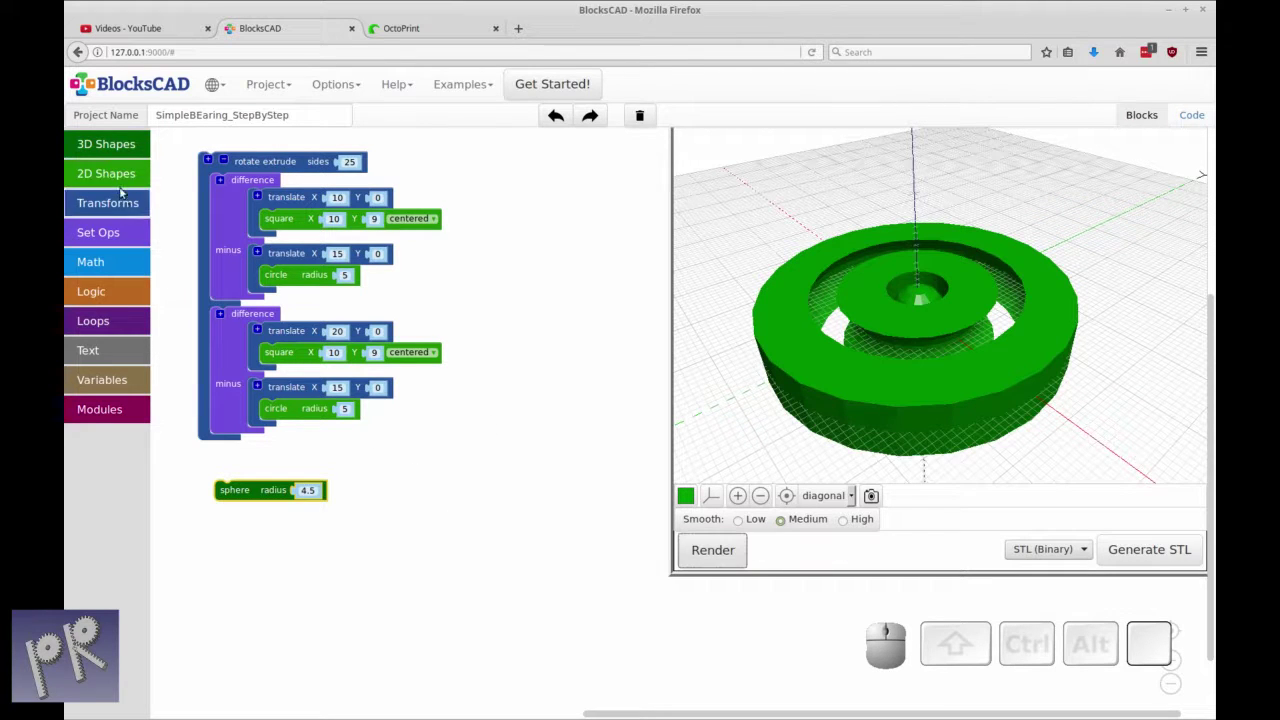
Translate the sphere to X 15 and render the ball sitting between the races
{"action": "left_click", "coordinate": [118, 204]}
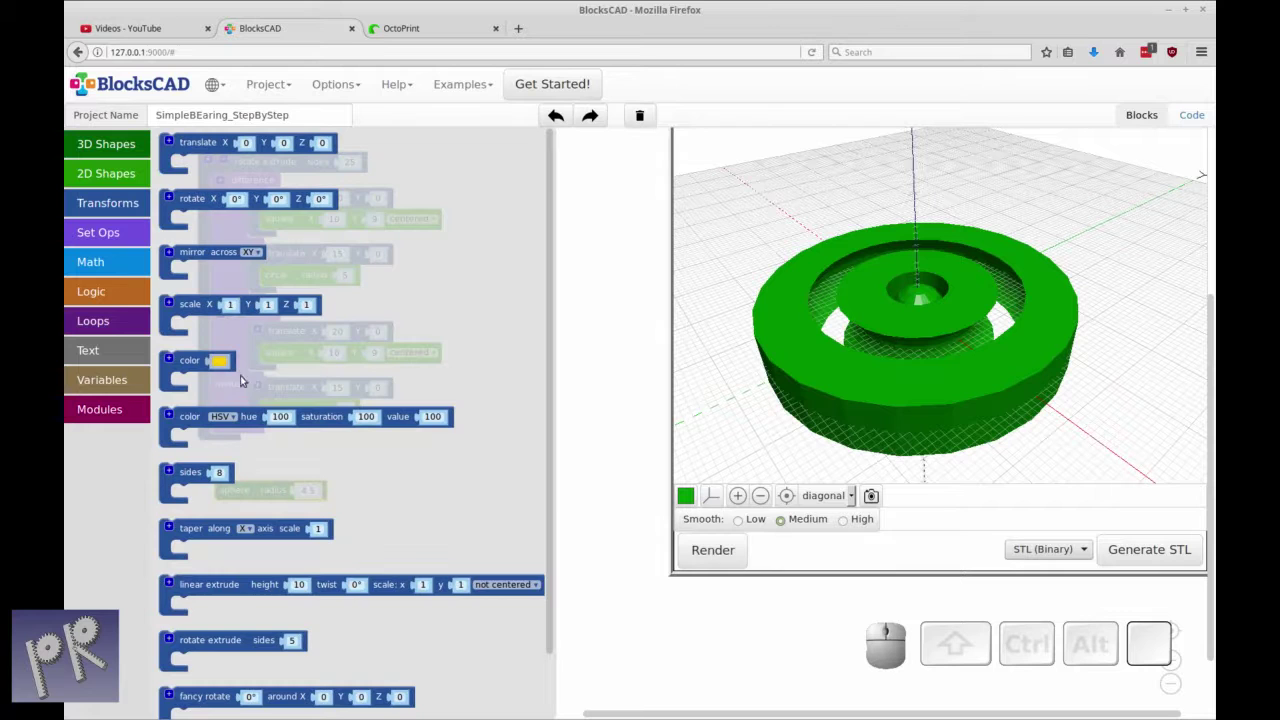
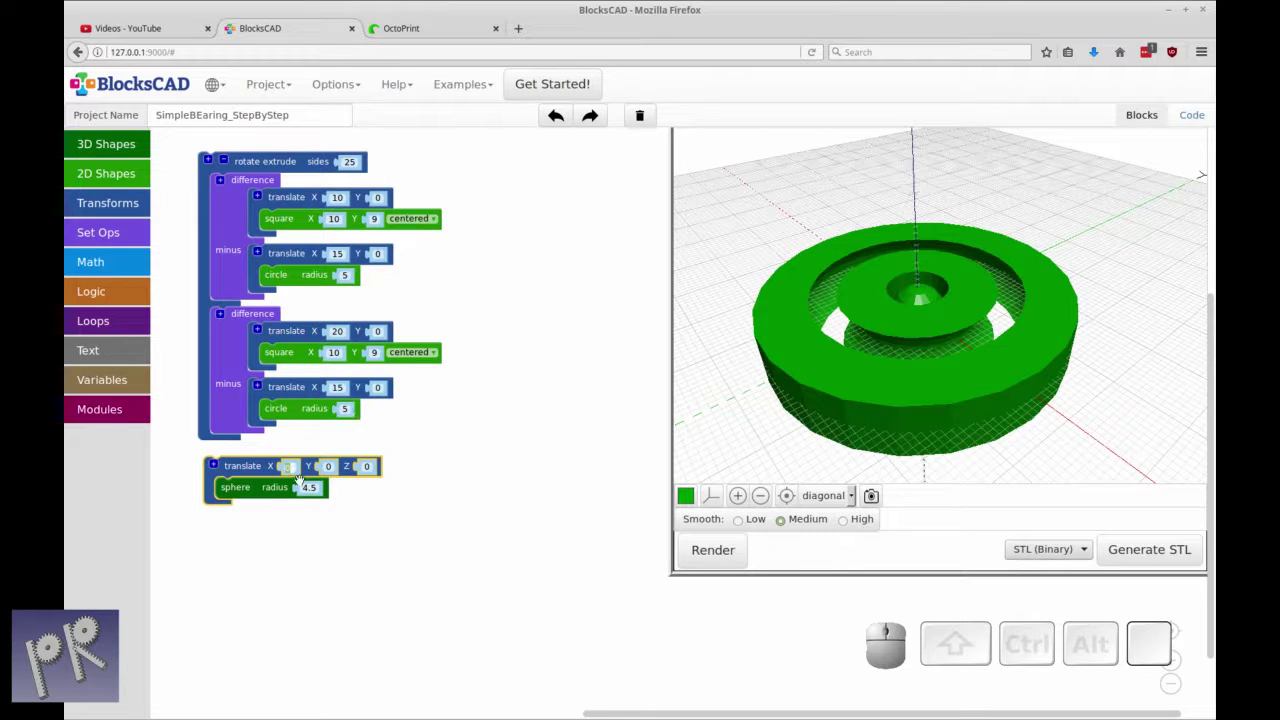
{"action": "key", "text": "1"}
{"action": "key", "text": "5"}
{"action": "left_click", "coordinate": [335, 509]}
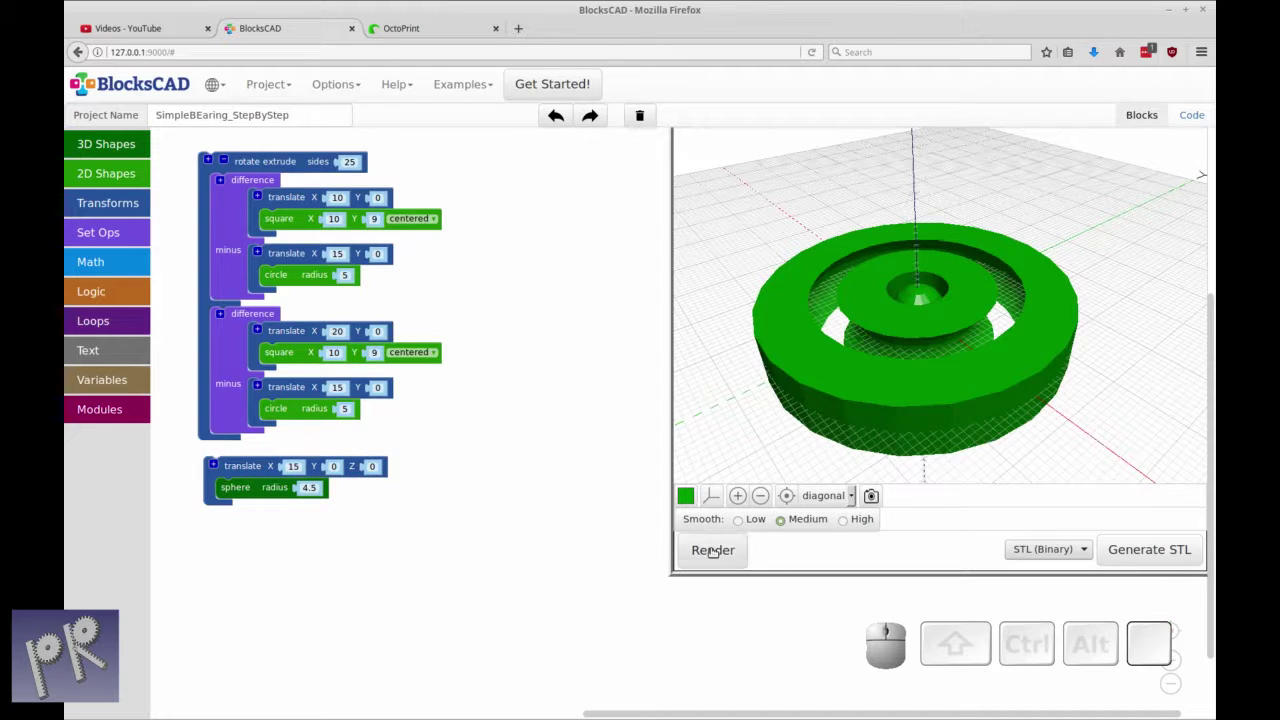
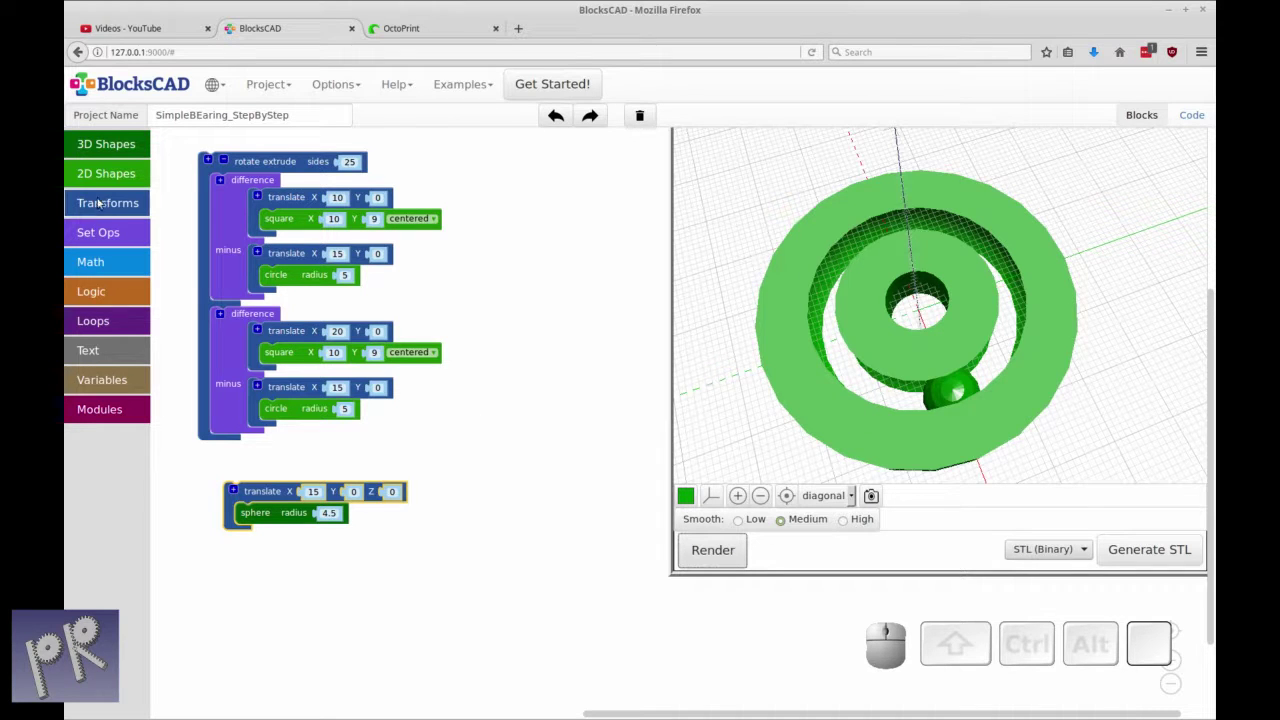
Wrap the translated ball in a rotate block turning it 36° about Z
{"action": "left_click", "coordinate": [99, 202]}
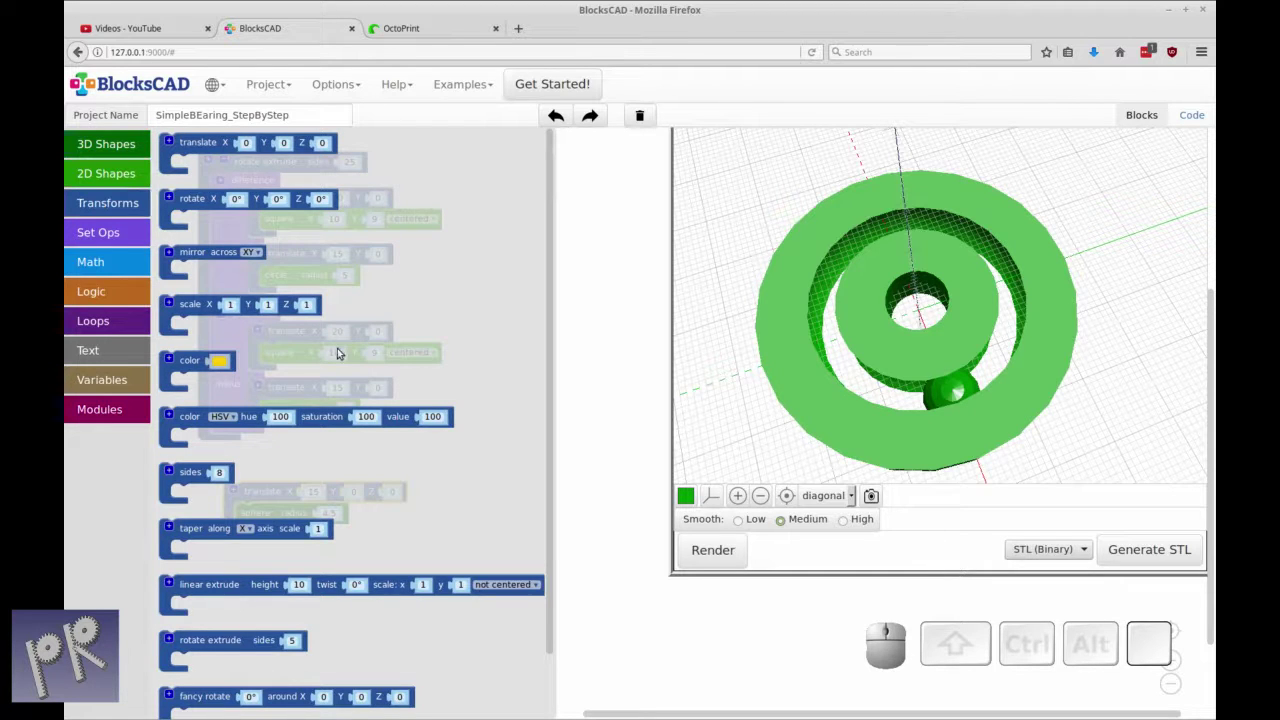
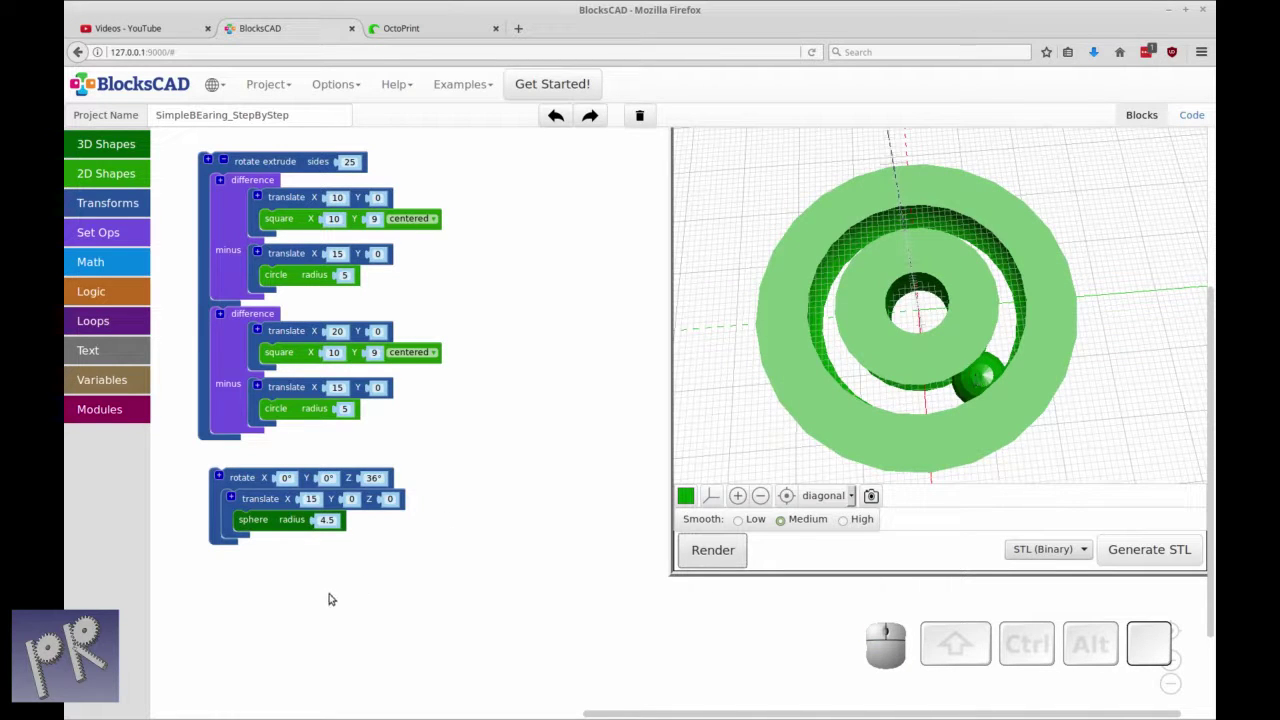
{"action": "left_click", "coordinate": [263, 481]}
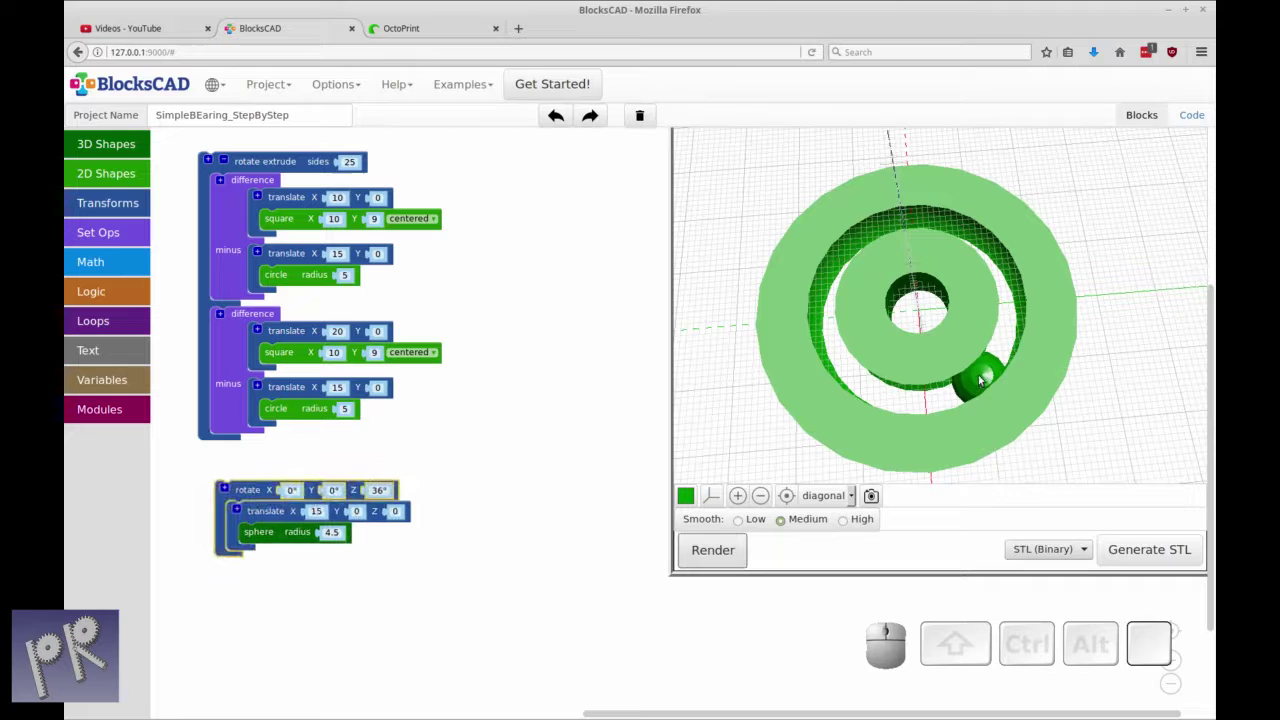
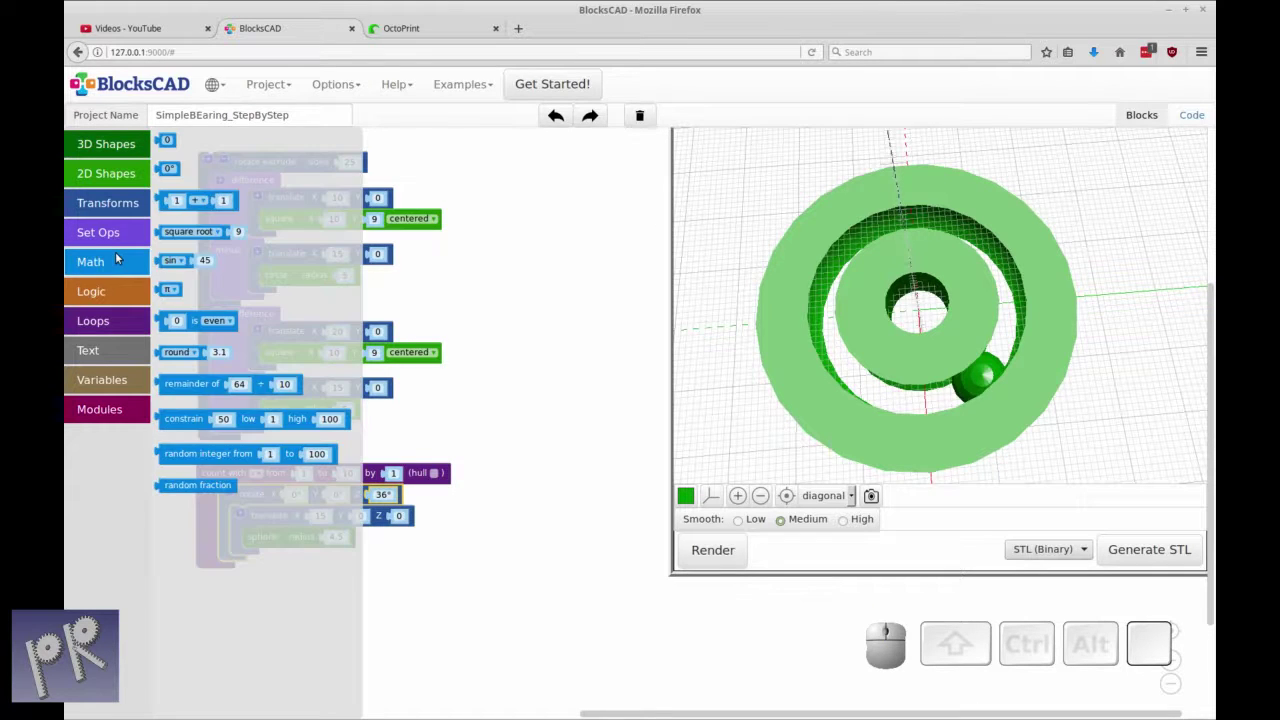
Place a multiply block for loop variable × 36 and set extrusion sides to 50
{"action": "left_click_drag", "start_coordinate": [206, 201], "coordinate": [402, 534]}
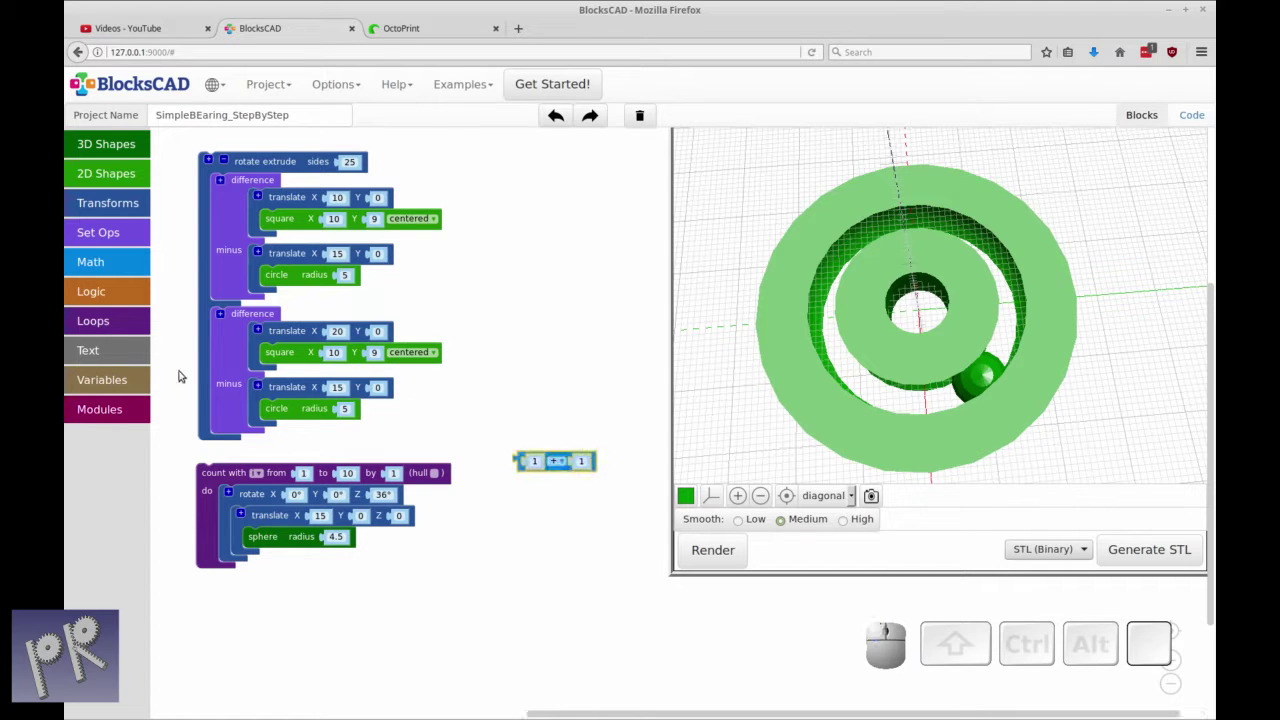
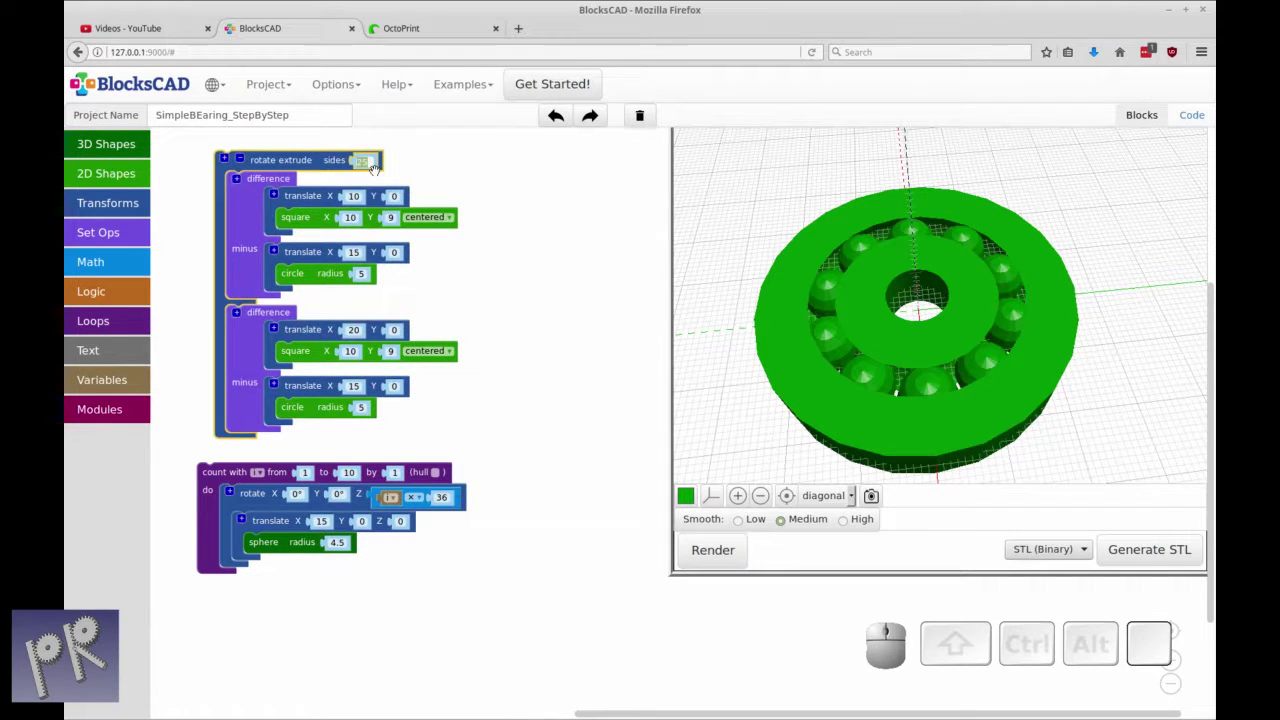
{"action": "key", "text": "Return"}
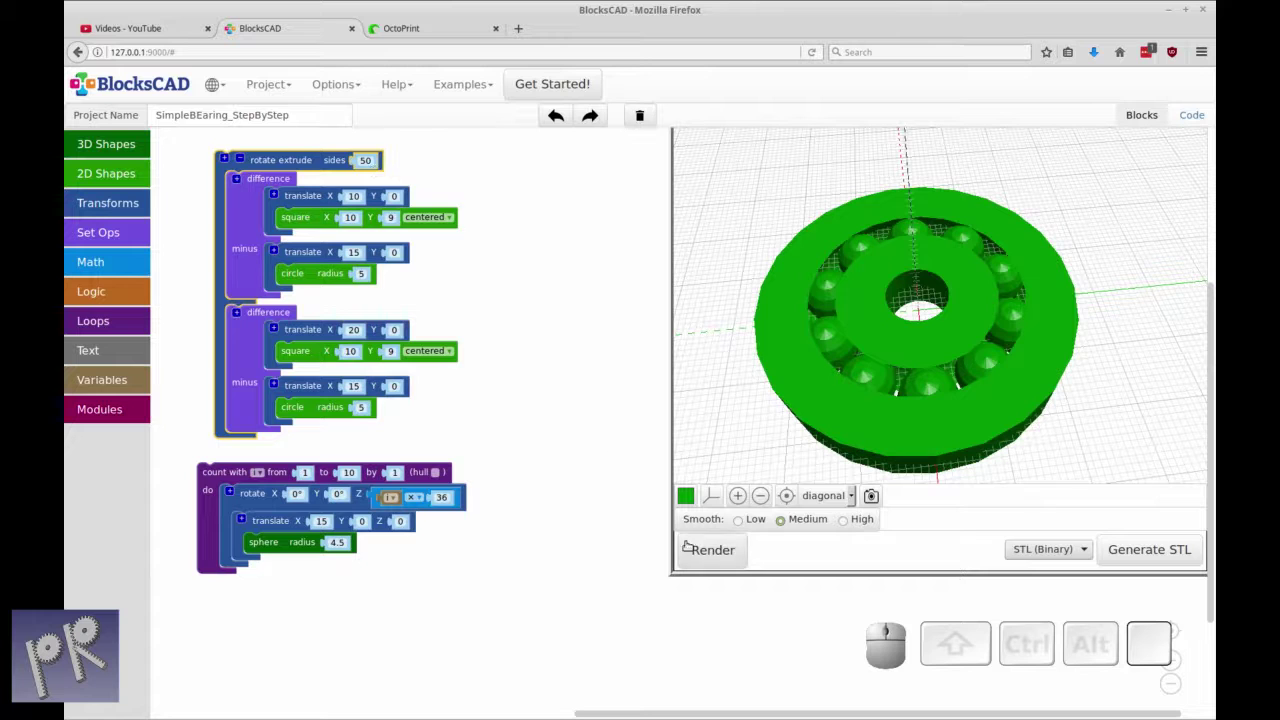
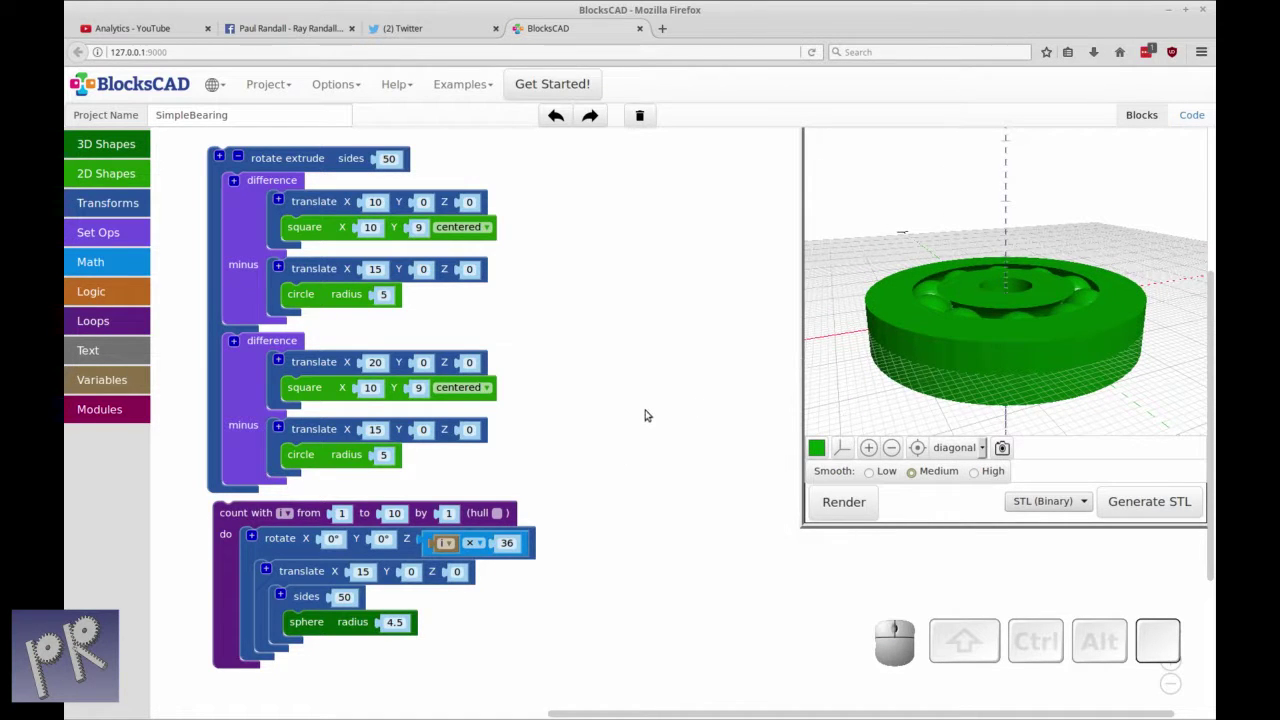
Shift the rotate-extrude group left and duplicate the first difference block
{"action": "left_click_drag", "start_coordinate": [332, 166], "coordinate": [298, 151]}
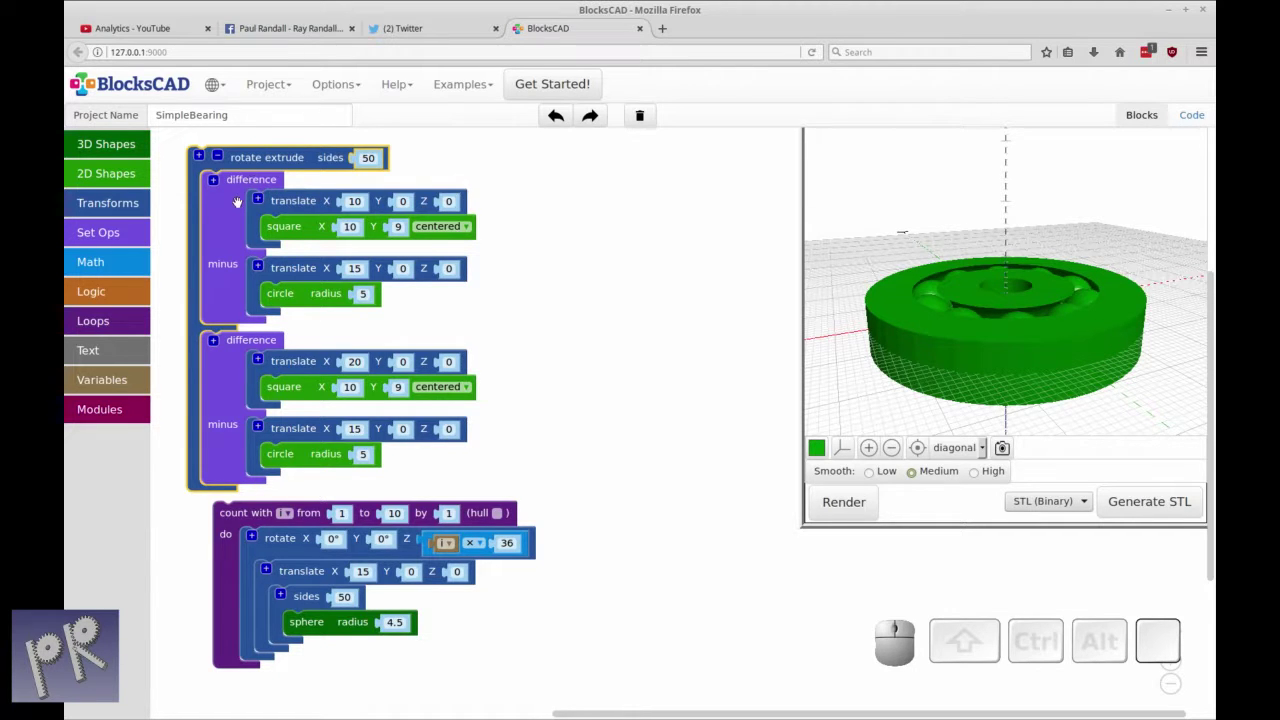
{"action": "right_click", "coordinate": [239, 204]}
{"action": "left_click", "coordinate": [254, 208]}
Pull the translated square and circle out of the copy and remove the emptied difference
{"action": "left_click", "coordinate": [259, 238]}
{"action": "left_click_drag", "start_coordinate": [571, 188], "coordinate": [611, 194]}
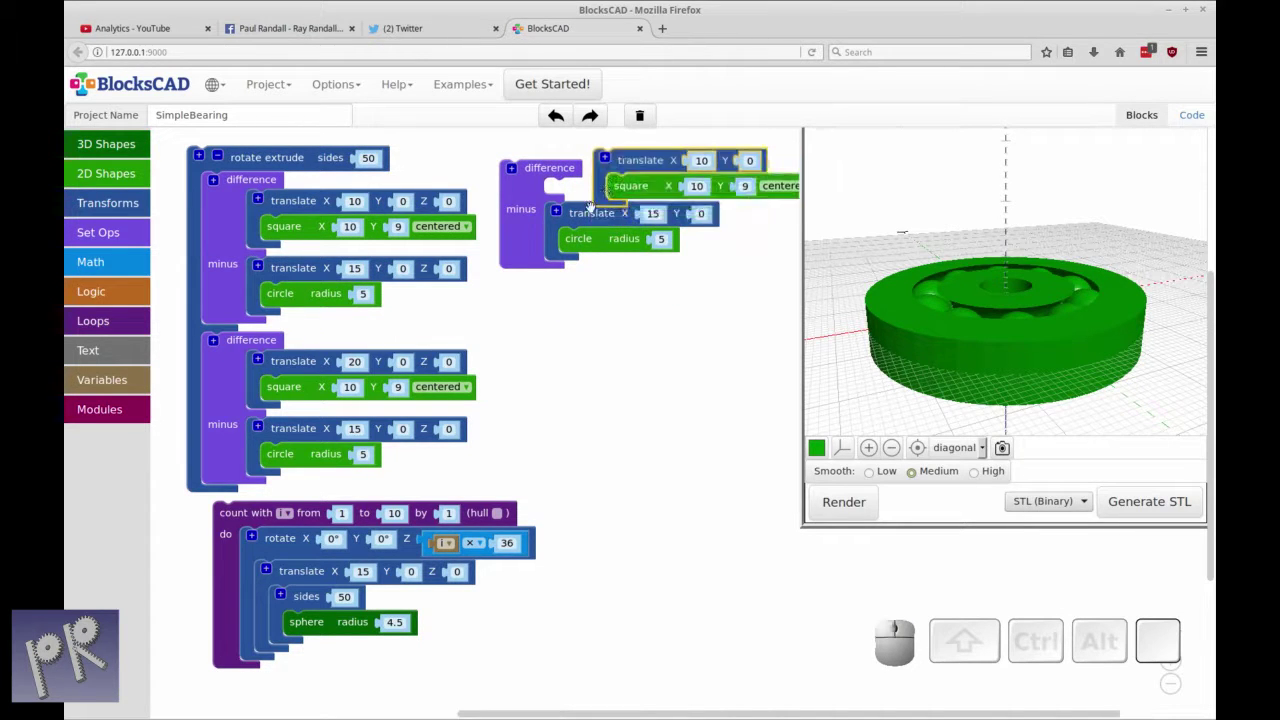
{"action": "left_click", "coordinate": [591, 214]}
{"action": "left_click", "coordinate": [528, 203]}
{"action": "left_click", "coordinate": [557, 266]}
Duplicate the lower difference, pull out the 20-offset square and delete the leftover copy
{"action": "right_click", "coordinate": [236, 362]}
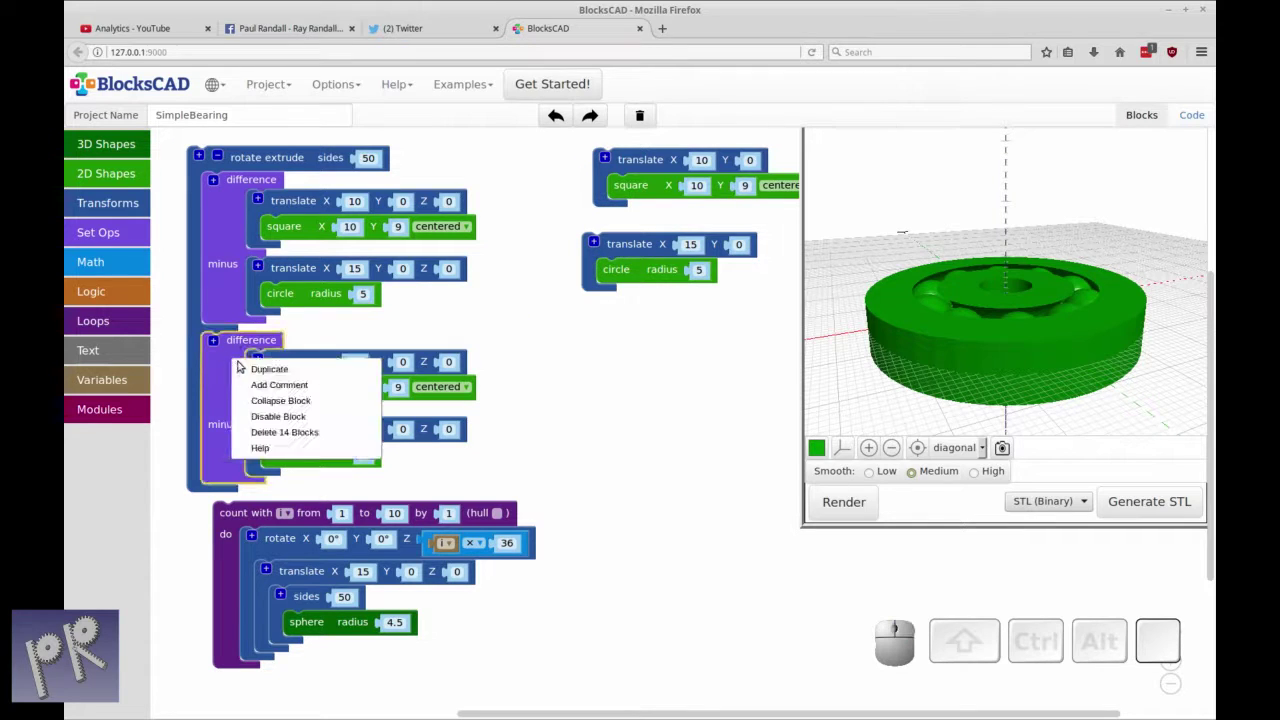
{"action": "left_click", "coordinate": [251, 371]}
{"action": "left_click_drag", "start_coordinate": [293, 383], "coordinate": [589, 331]}
{"action": "left_click", "coordinate": [595, 327]}
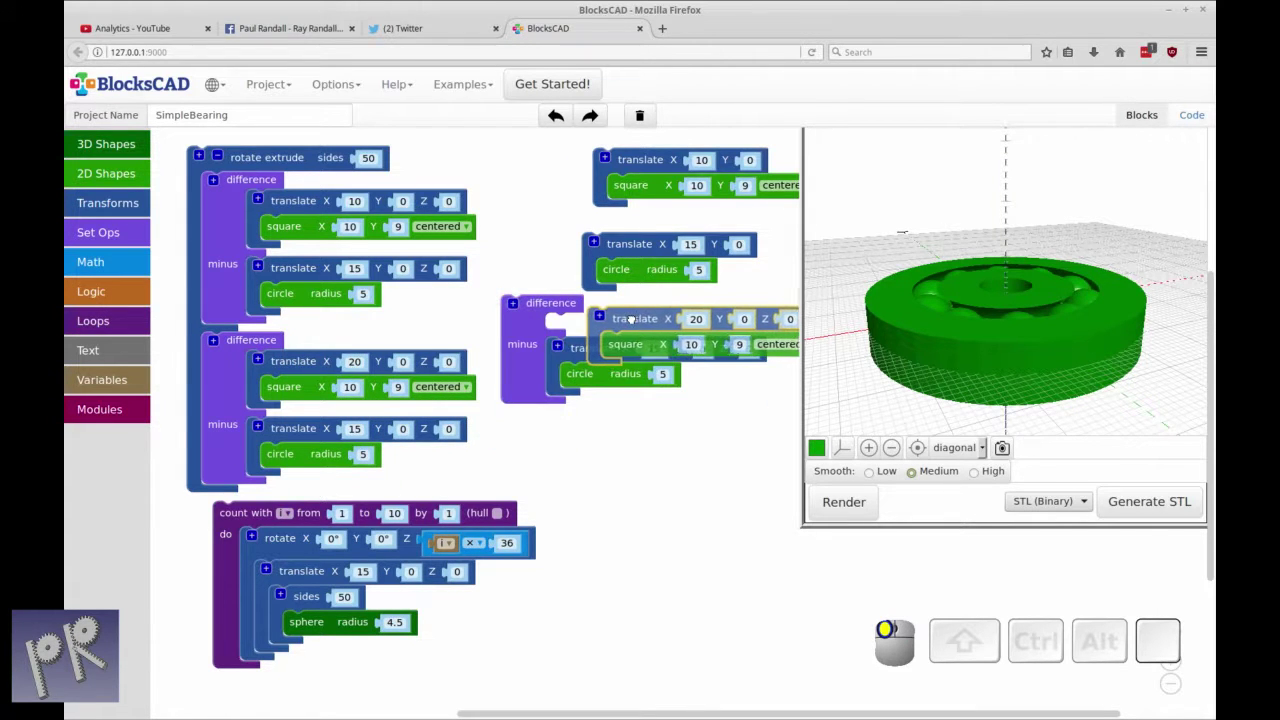
{"action": "left_click", "coordinate": [540, 370]}
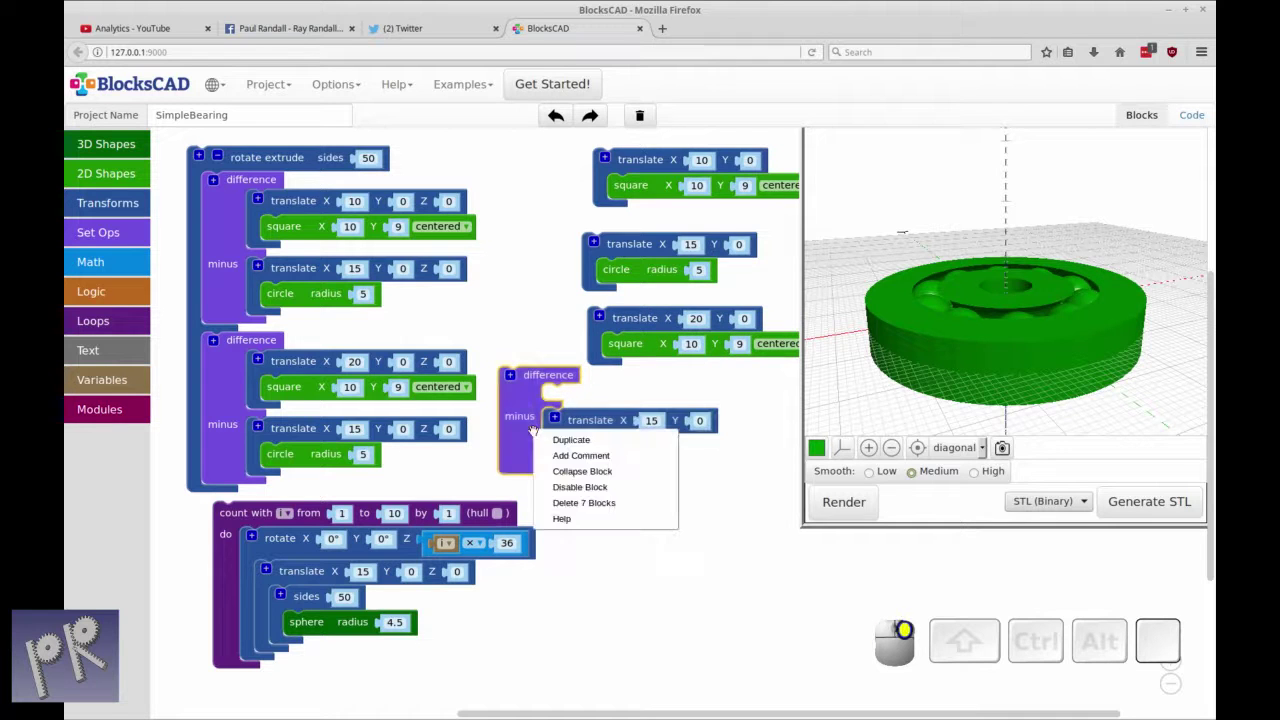
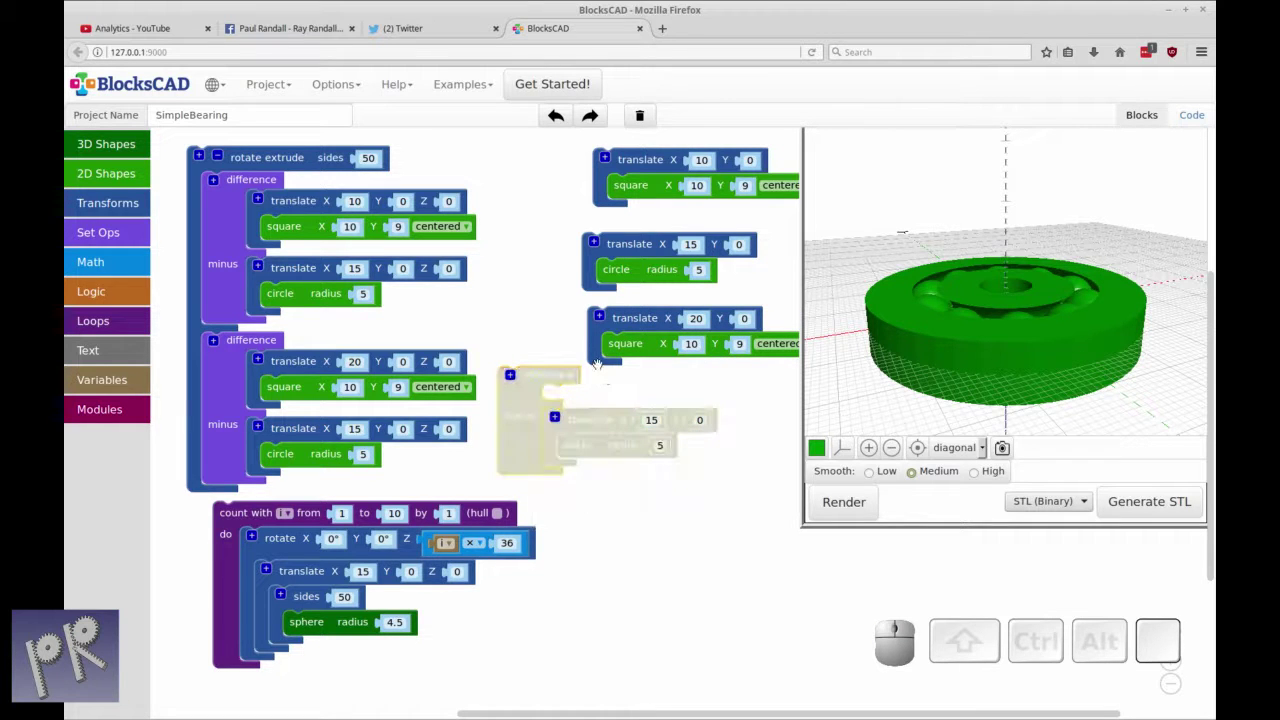
{"action": "right_click", "coordinate": [541, 405]}
{"action": "left_click", "coordinate": [568, 474]}
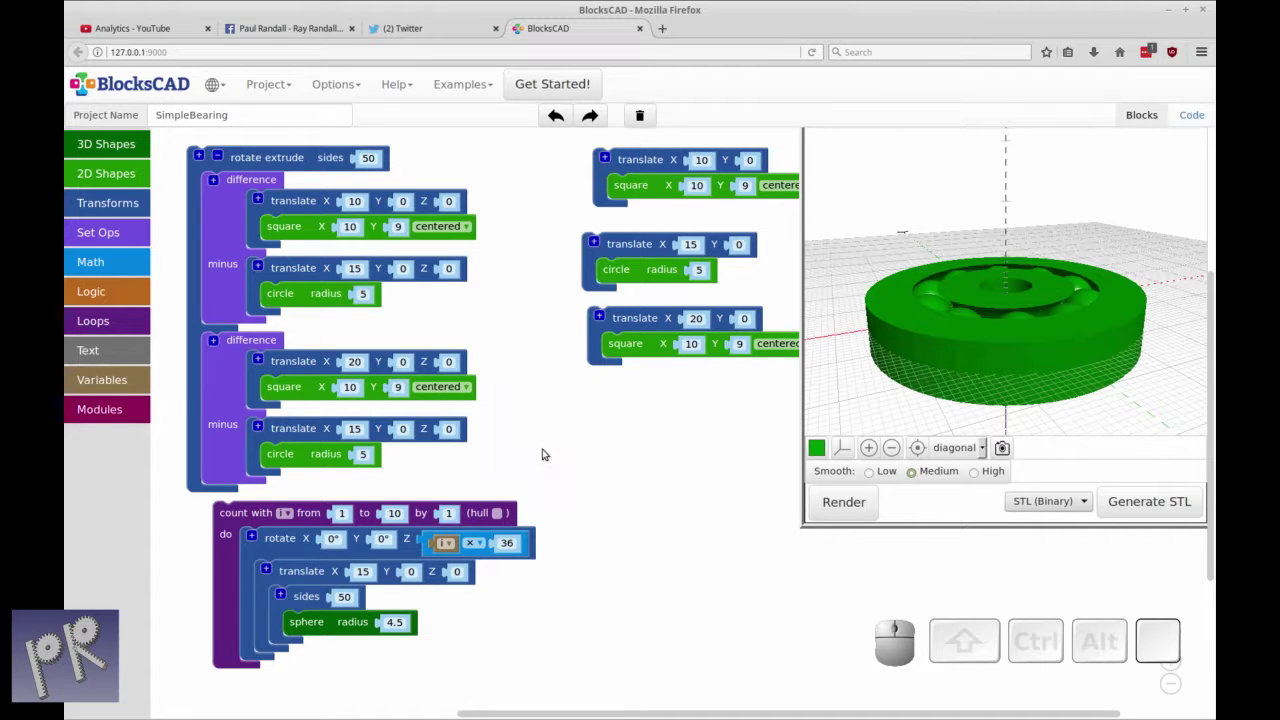
Disable the original rotate-extrude race assembly
{"action": "right_click", "coordinate": [246, 161]}
{"action": "left_click", "coordinate": [304, 231]}
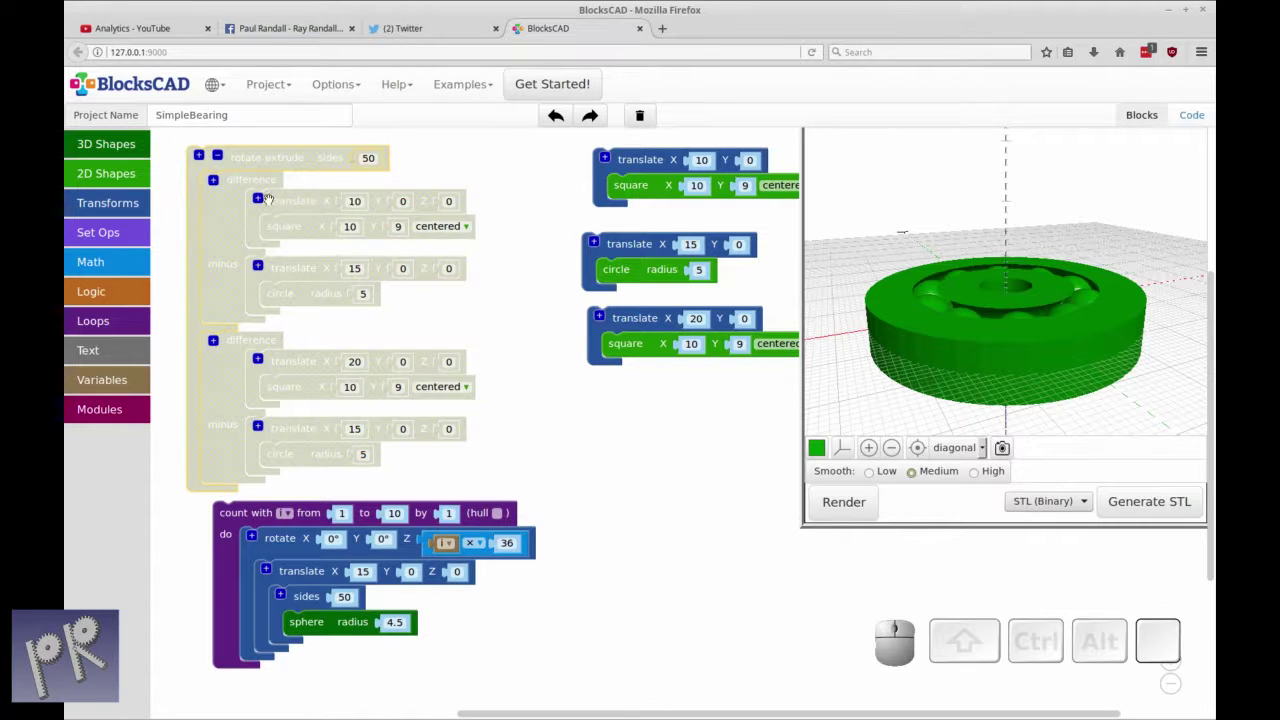
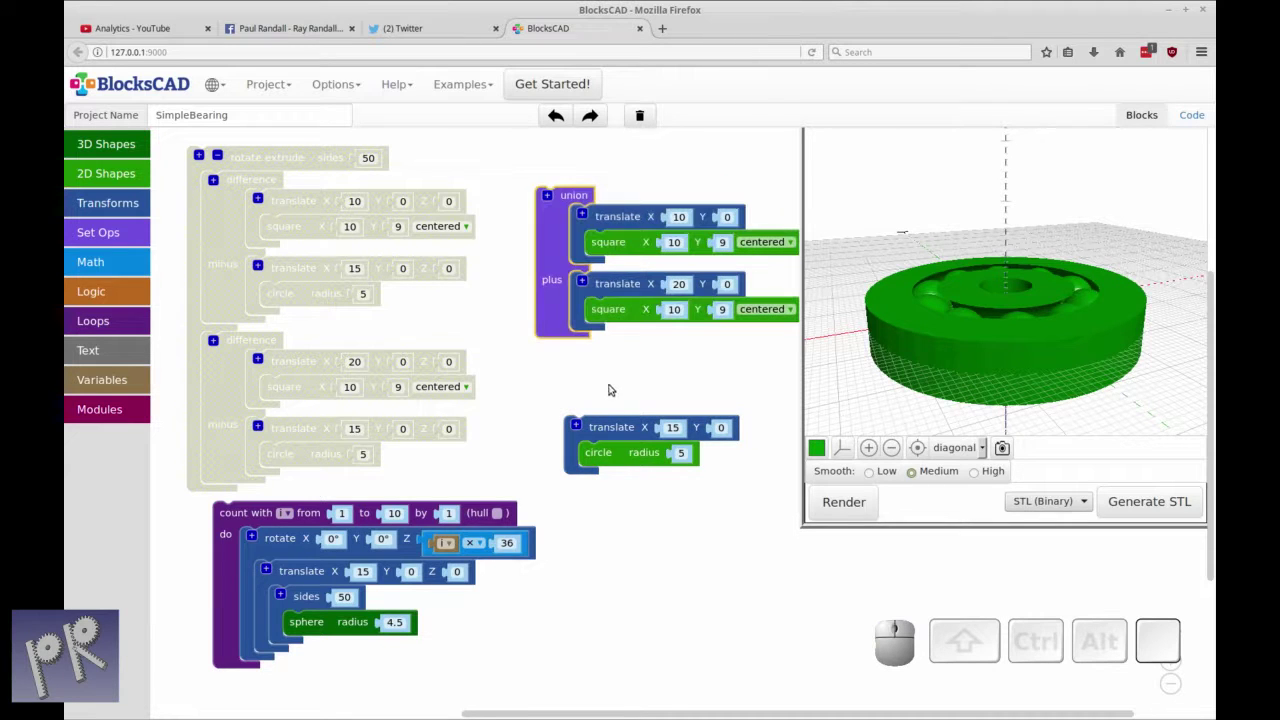
Move the translated X 15 circle below the union of the two squares
{"action": "left_click", "coordinate": [618, 428]}
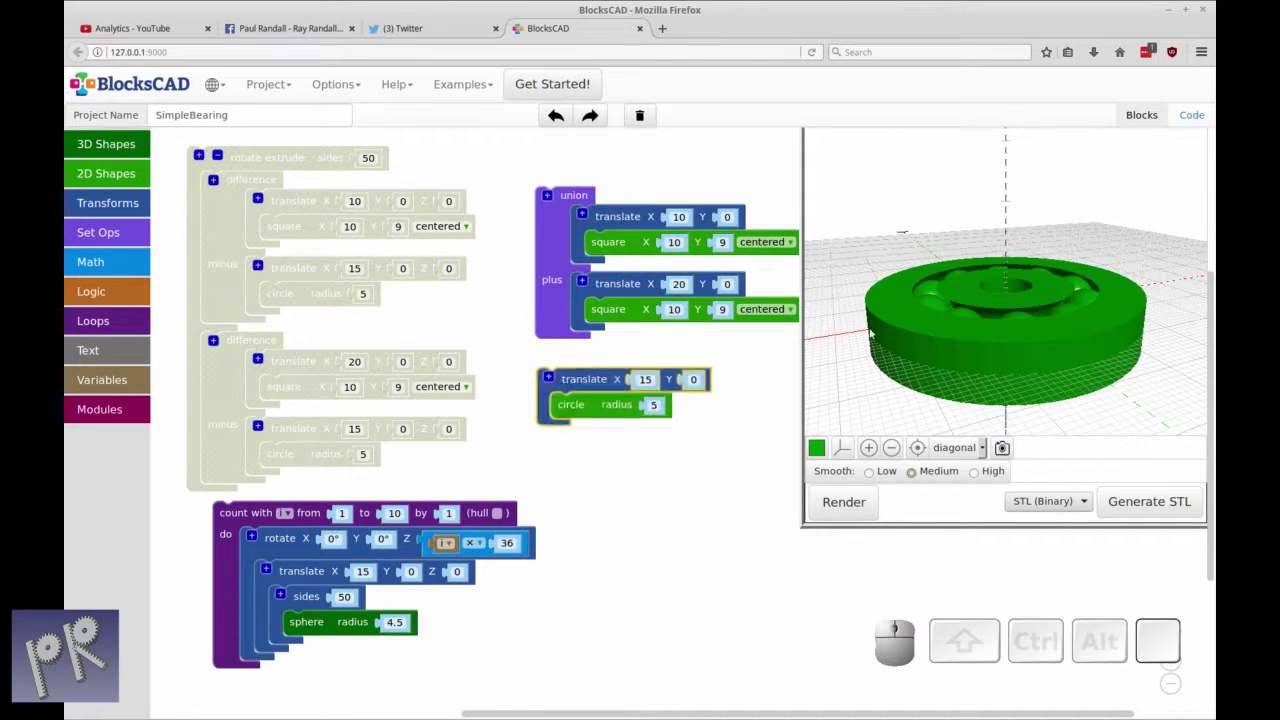
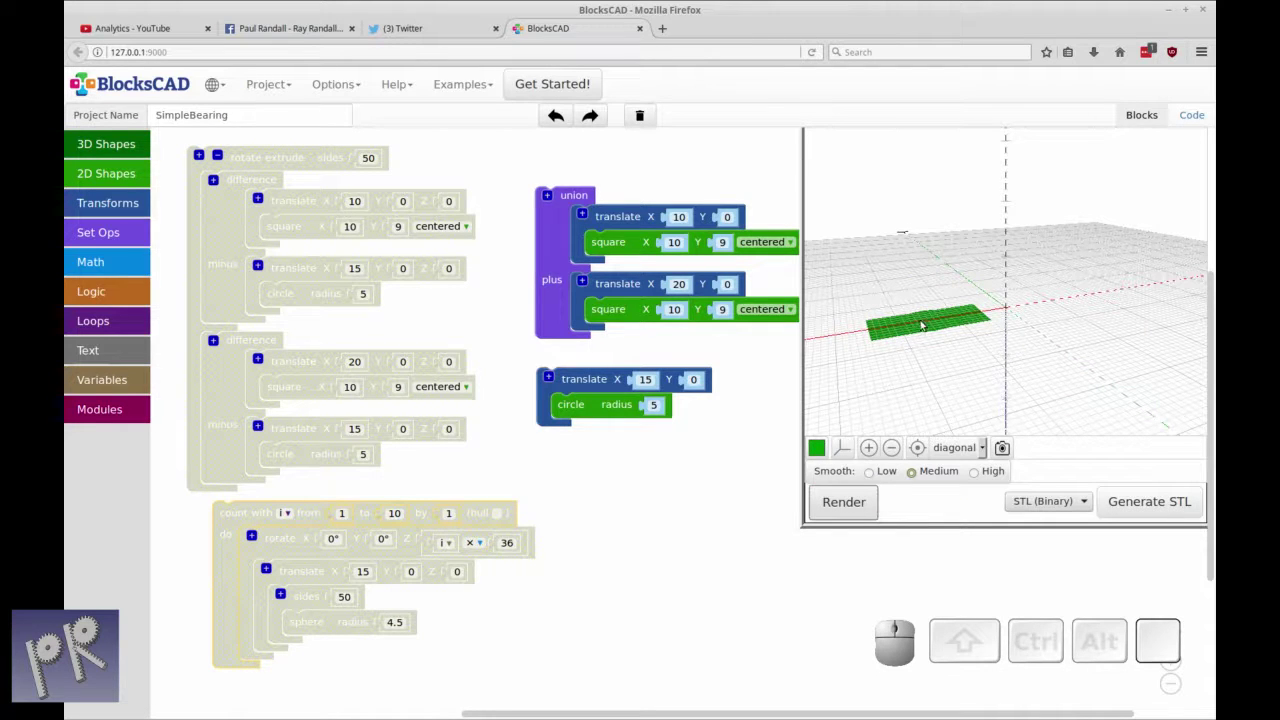
Move the union of squares into open space and reach for a difference block
{"action": "left_click_drag", "start_coordinate": [565, 261], "coordinate": [555, 253]}
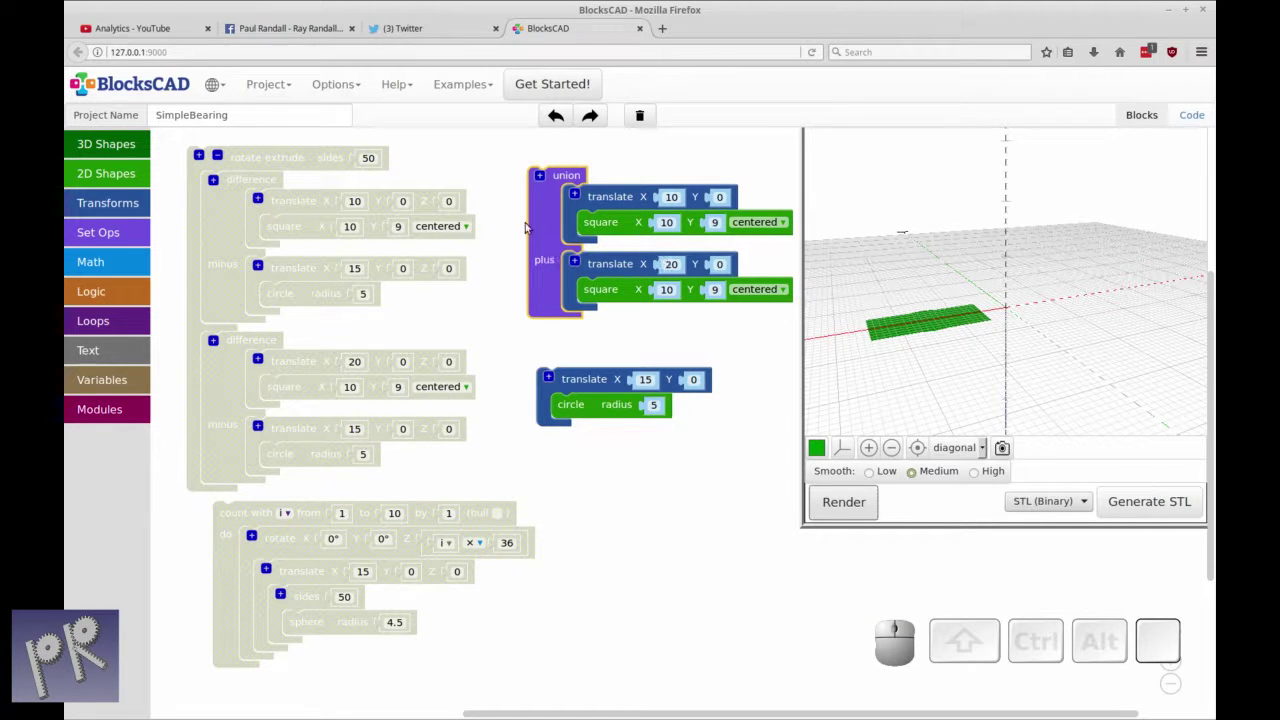
{"action": "left_click", "coordinate": [551, 292]}
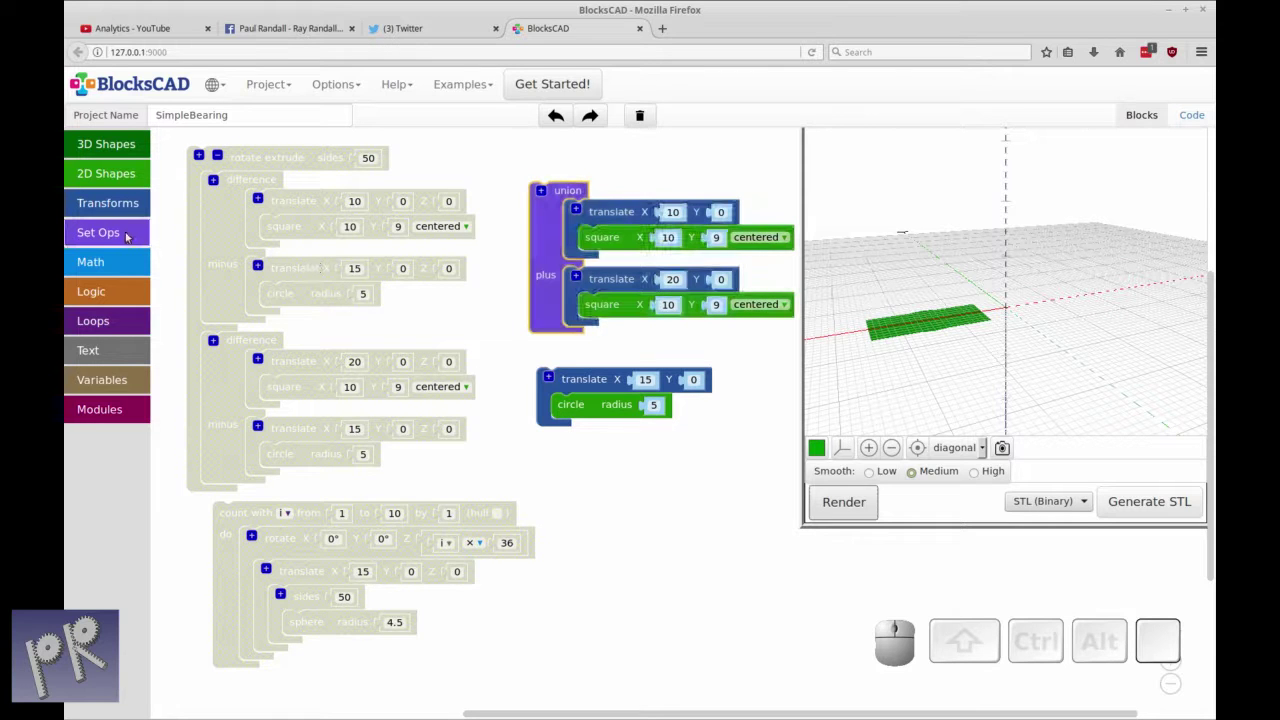
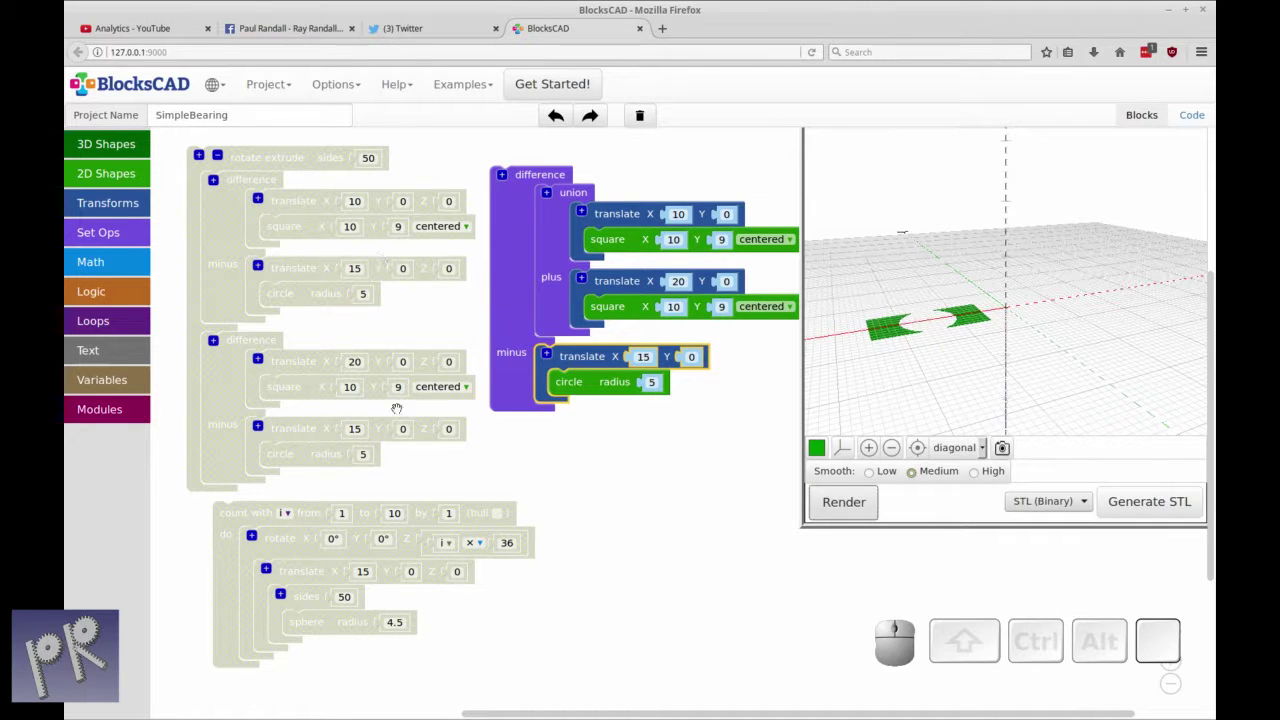
Re-enable the loop building the ring of ten spheres
{"action": "right_click", "coordinate": [244, 516]}
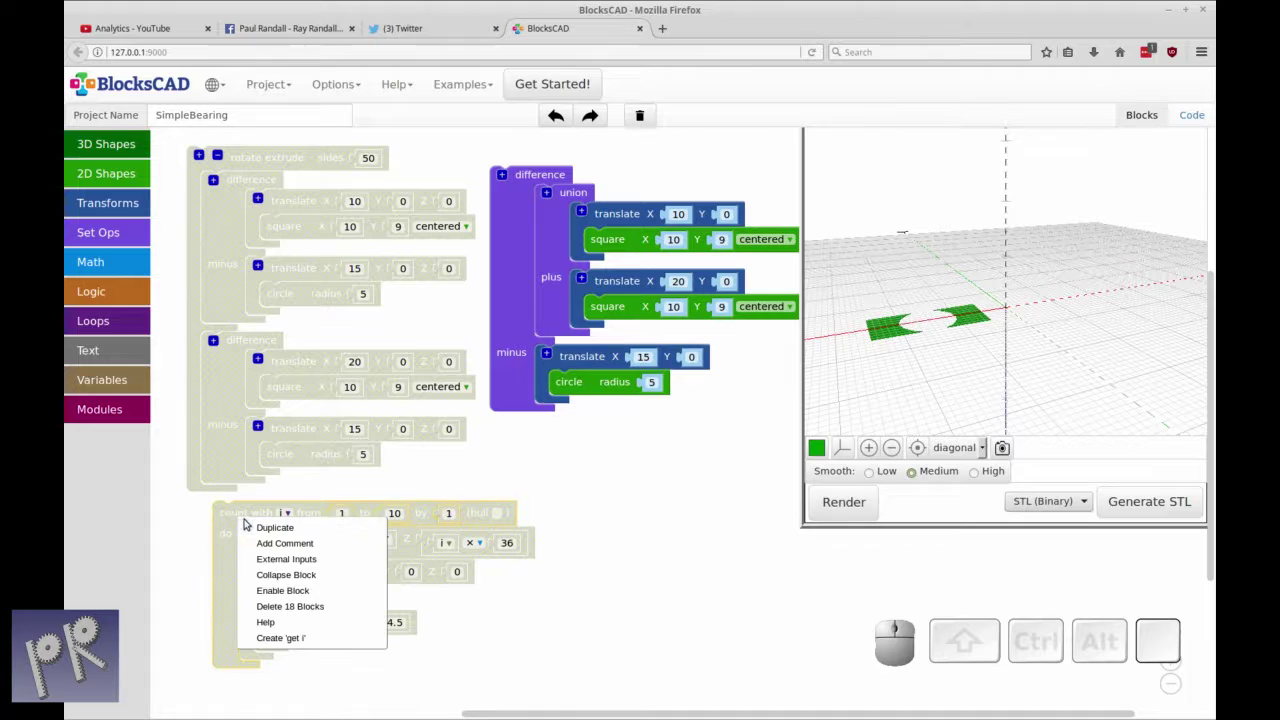
{"action": "left_click", "coordinate": [286, 586]}
{"action": "left_click", "coordinate": [667, 494]}
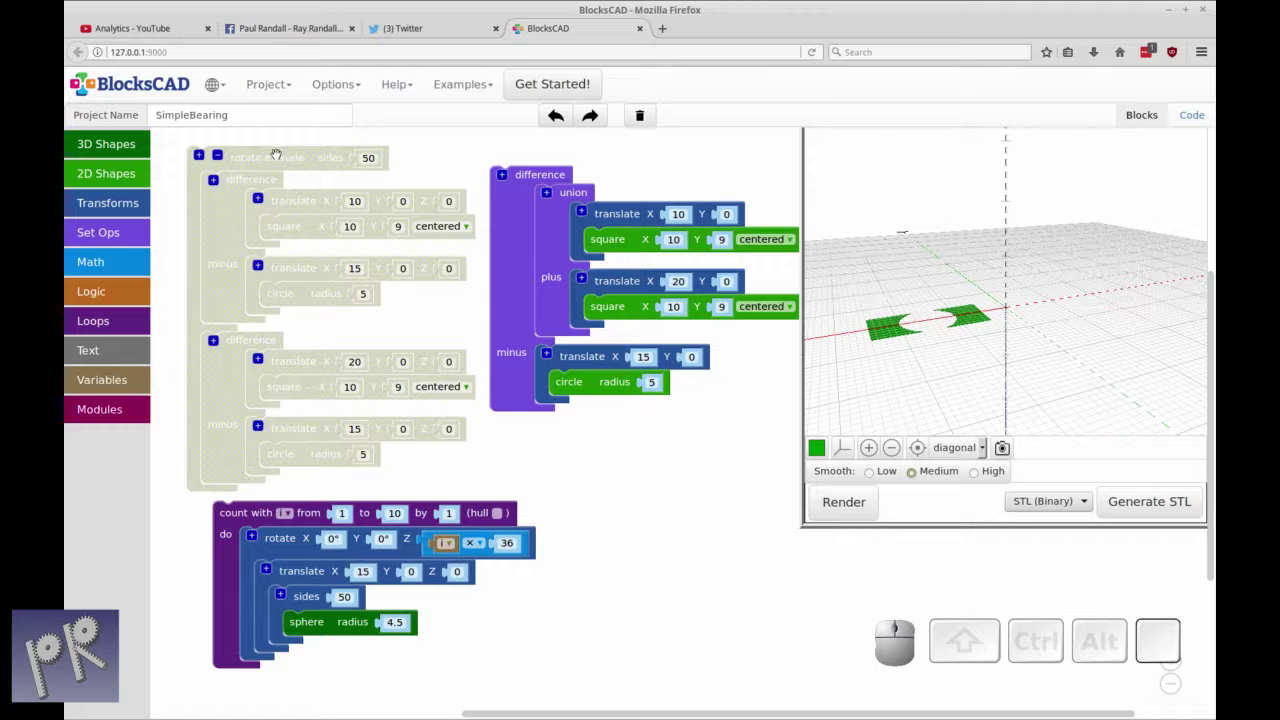
Duplicate the old rotate extrude assembly, then delete the copy
{"action": "right_click", "coordinate": [273, 158]}
{"action": "left_click", "coordinate": [289, 159]}
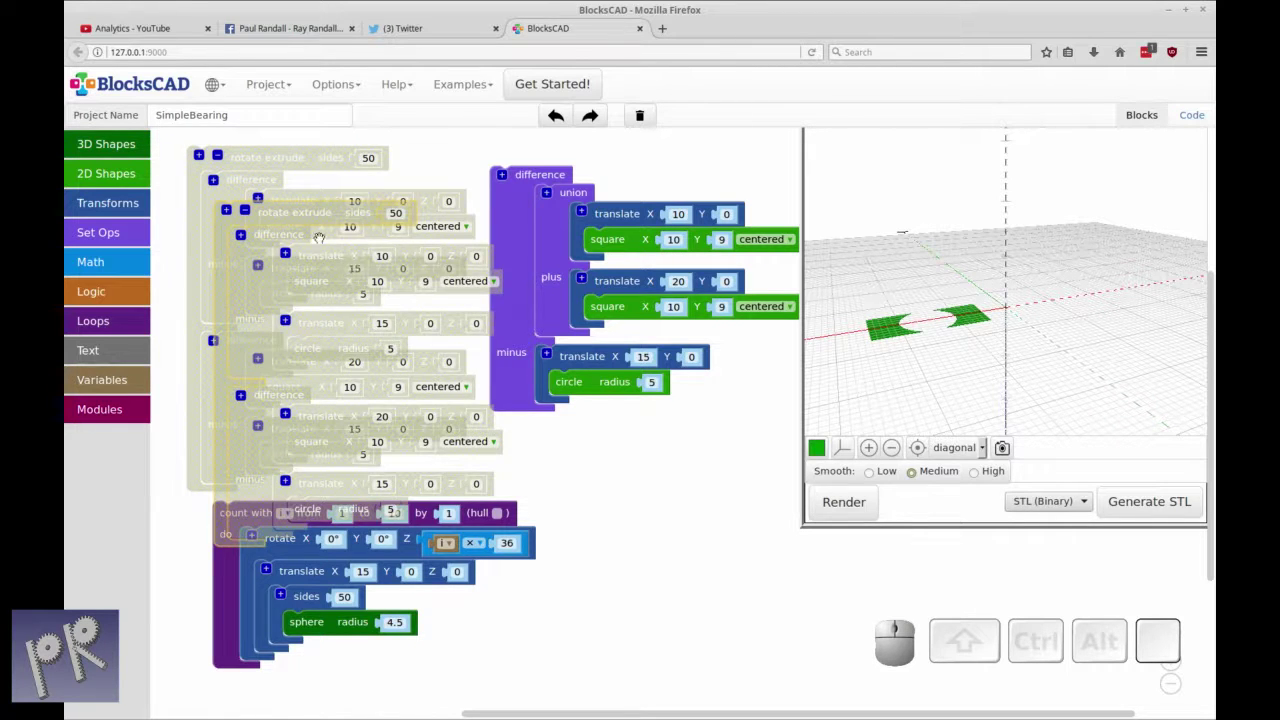
{"action": "left_click", "coordinate": [344, 215]}
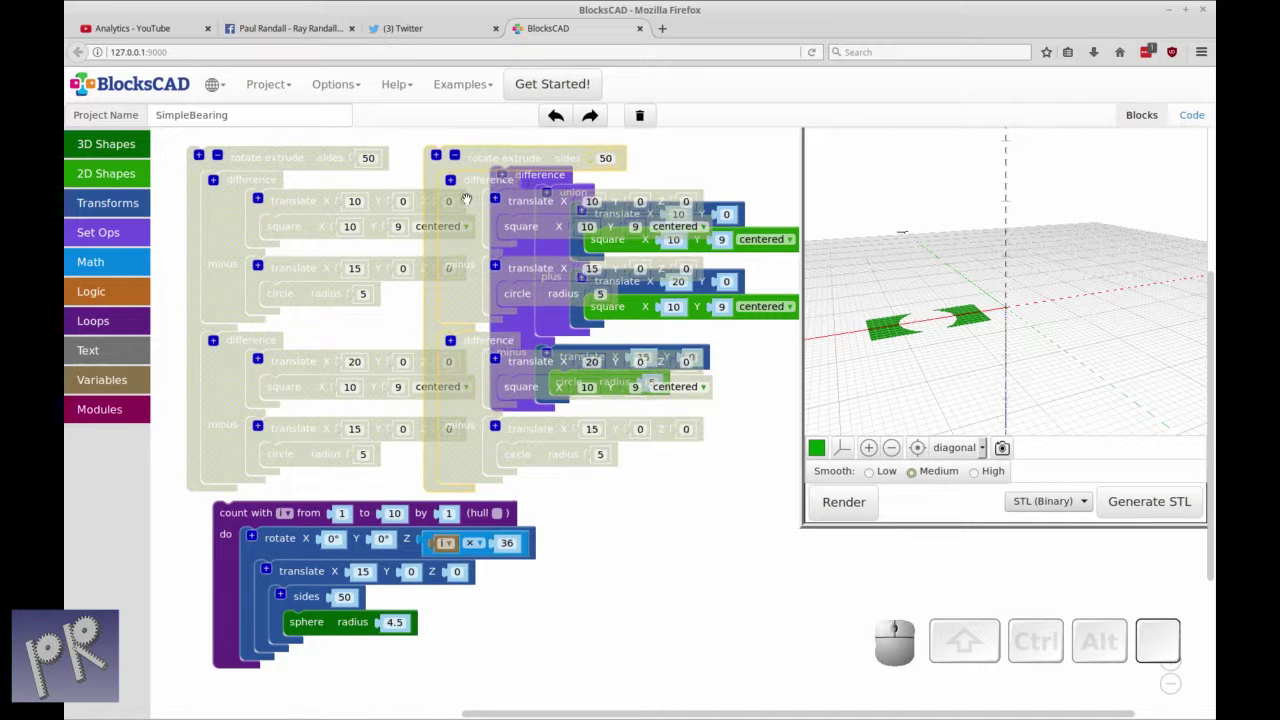
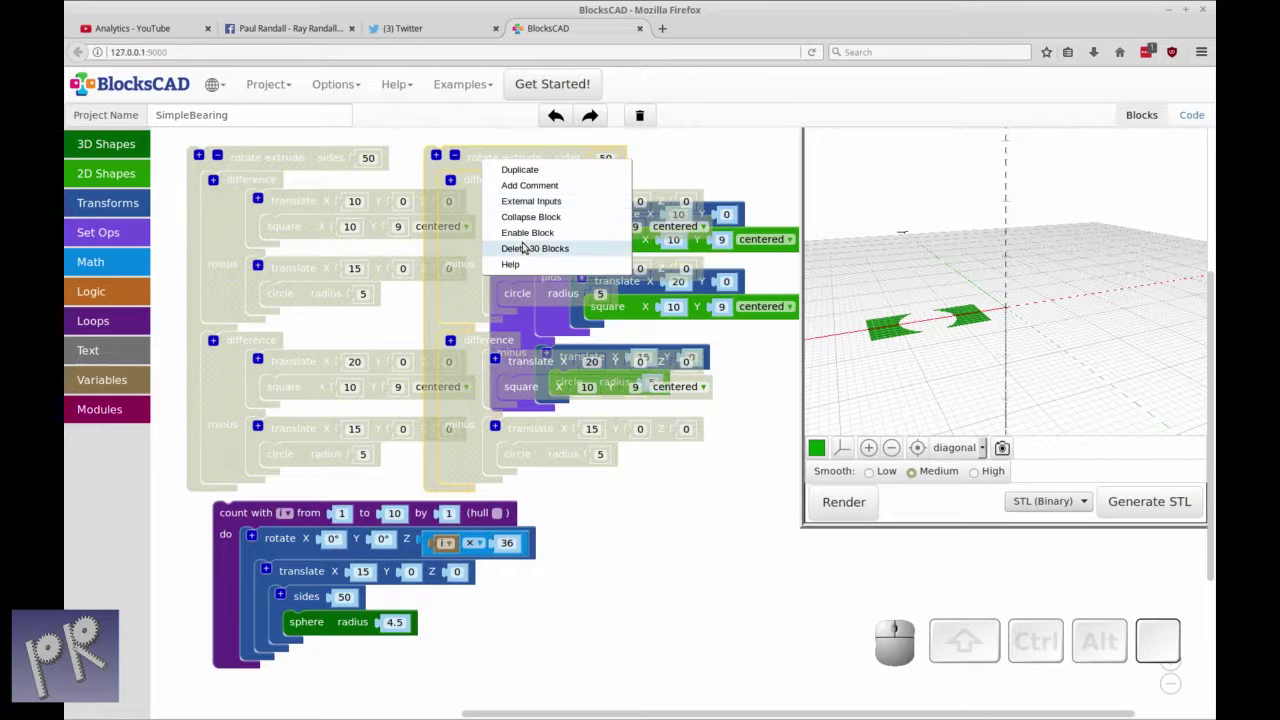
{"action": "left_click", "coordinate": [523, 244]}
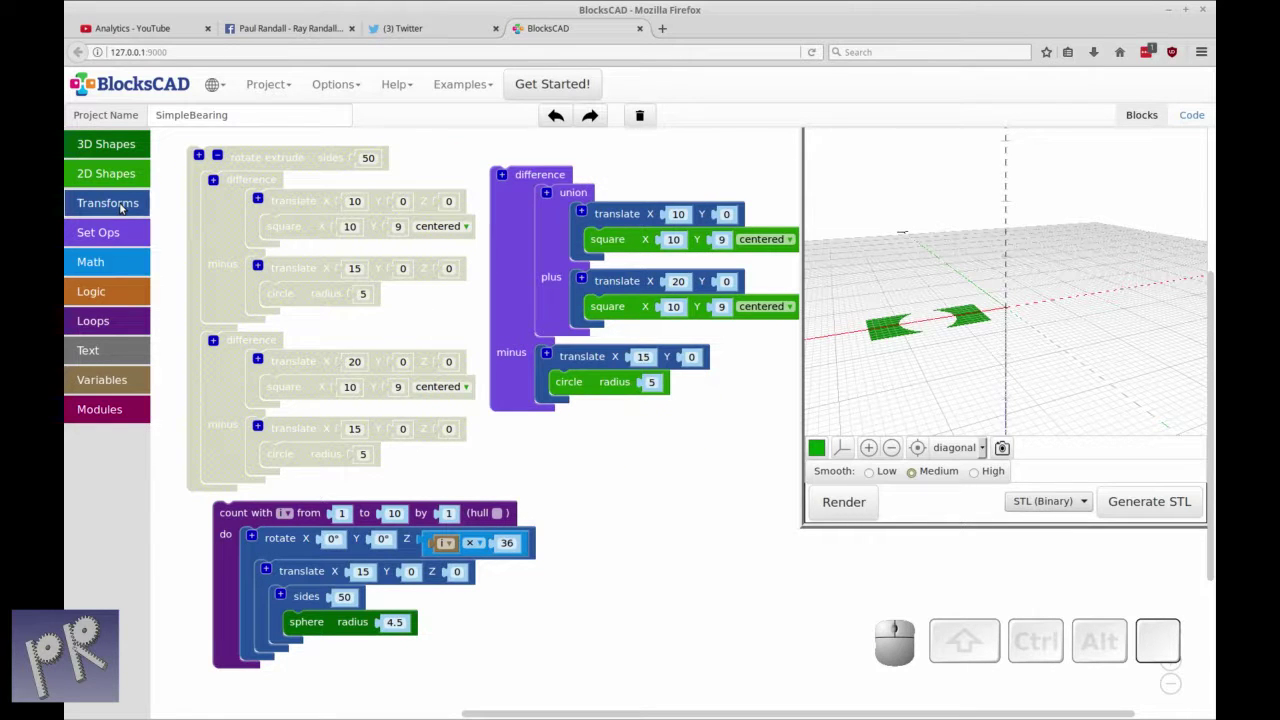
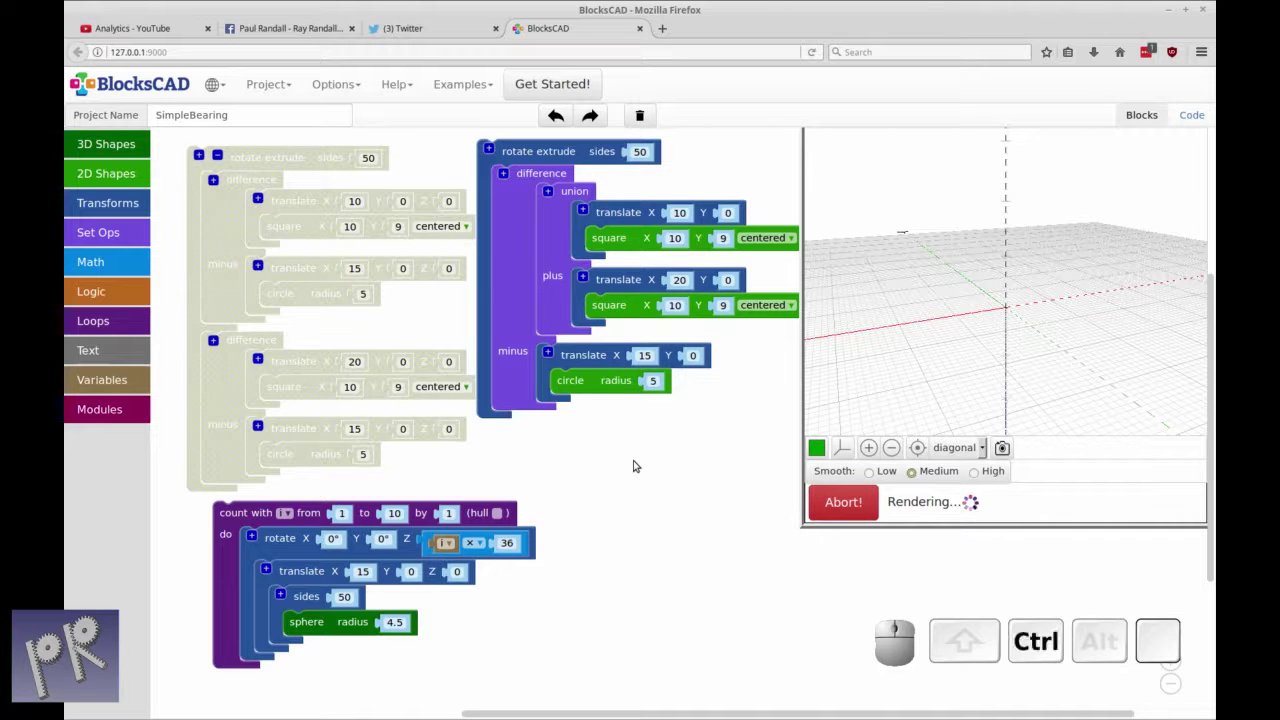
Render the complete bearing with both races and the ten balls
{"action": "key", "text": "ctrl+r"}
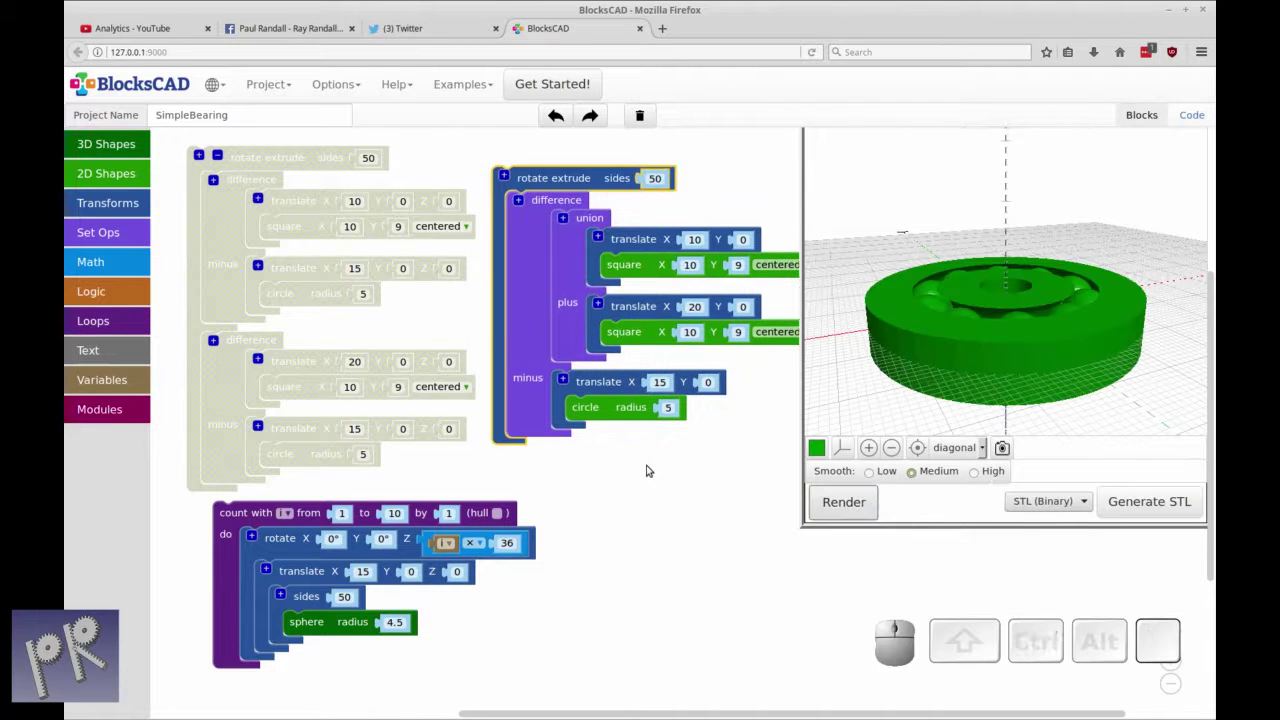